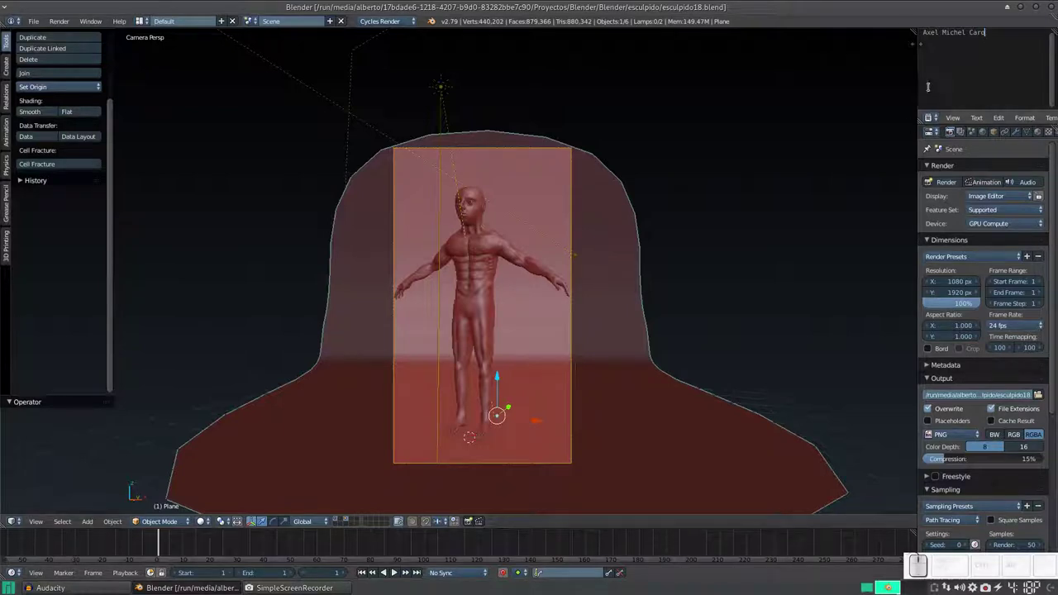
Leave the camera view, clear the backdrop and lamps, and frame the figure's upper body
{"action": "left_click_drag", "start_coordinate": [447, 264], "coordinate": [486, 257]}
{"action": "middle_click", "coordinate": [492, 264]}
{"action": "left_click", "coordinate": [337, 520]}
{"action": "scroll", "scroll_direction": "down", "scroll_amount": 3}
{"action": "left_click_drag", "start_coordinate": [594, 274], "coordinate": [528, 278]}
{"action": "middle_click", "coordinate": [528, 277]}
{"action": "scroll", "scroll_direction": "up", "scroll_amount": 3}
{"action": "left_click_drag", "start_coordinate": [428, 192], "coordinate": [488, 323]}
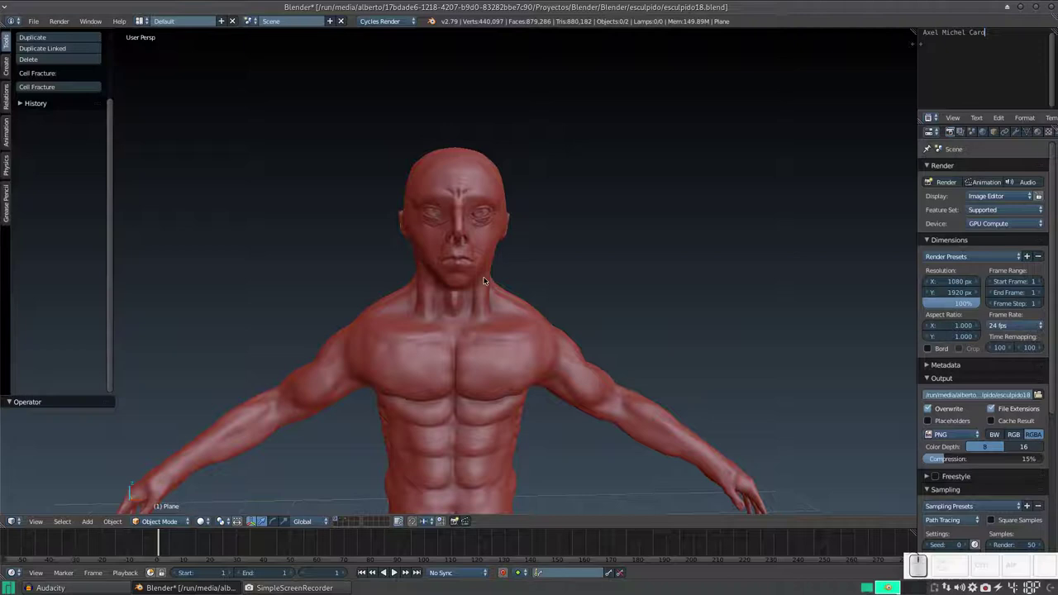
Zoom in and orbit to face the sculpted head straight on
{"action": "scroll", "scroll_direction": "up", "scroll_amount": 3}
{"action": "scroll", "scroll_direction": "down", "scroll_amount": 3}
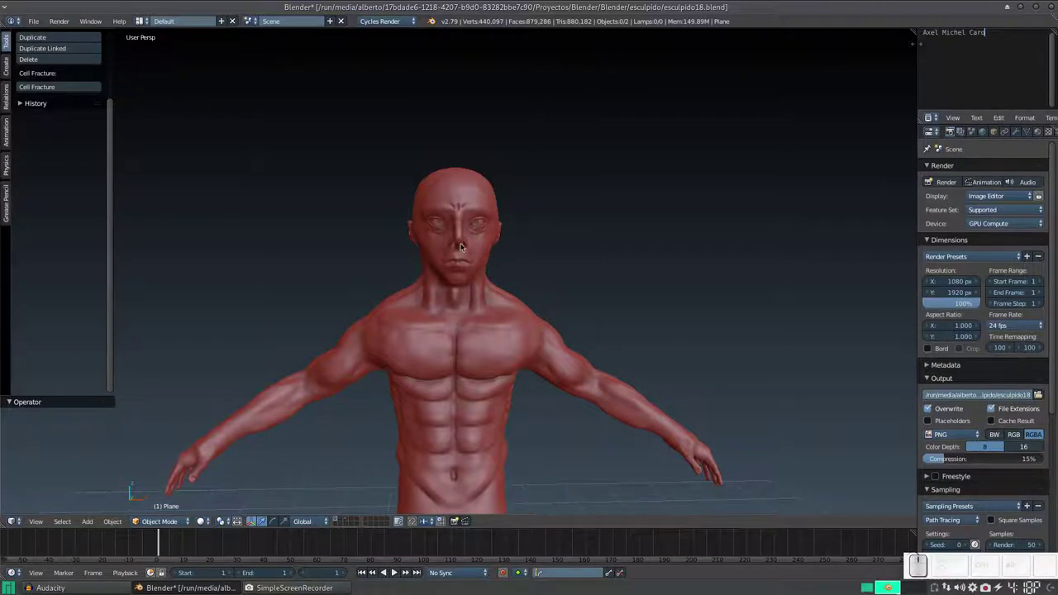
{"action": "scroll", "scroll_direction": "down", "scroll_amount": 3}
{"action": "scroll", "scroll_direction": "up", "scroll_amount": 3}
{"action": "scroll", "scroll_direction": "down", "scroll_amount": 3}
{"action": "scroll", "scroll_direction": "up", "scroll_amount": 3}
{"action": "scroll", "scroll_direction": "up", "scroll_amount": 3}
{"action": "scroll", "scroll_direction": "up", "scroll_amount": 3}
{"action": "middle_click", "coordinate": [517, 264]}
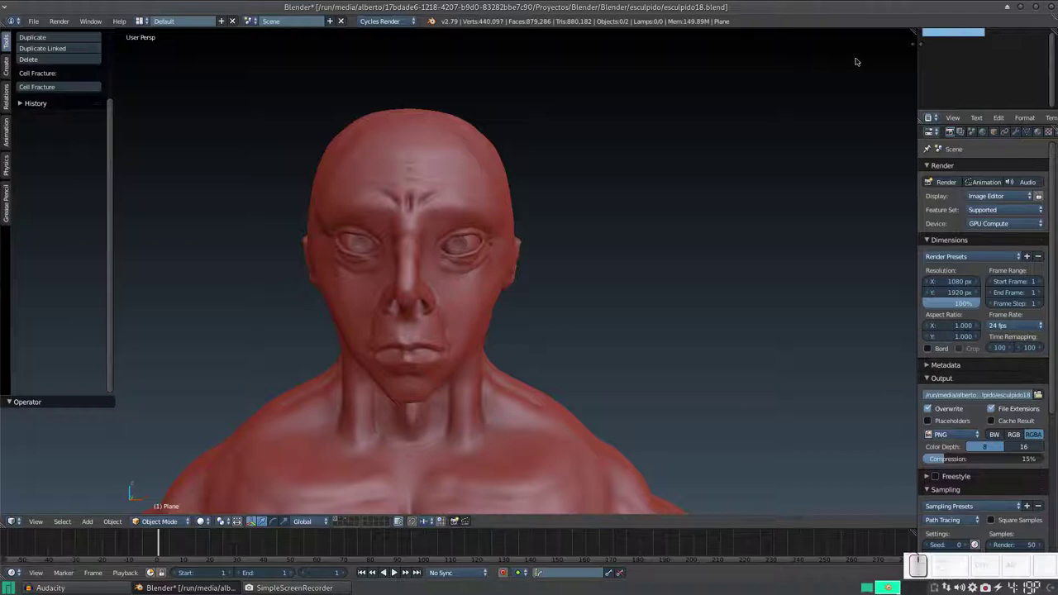
{"action": "key", "text": "Delete"}
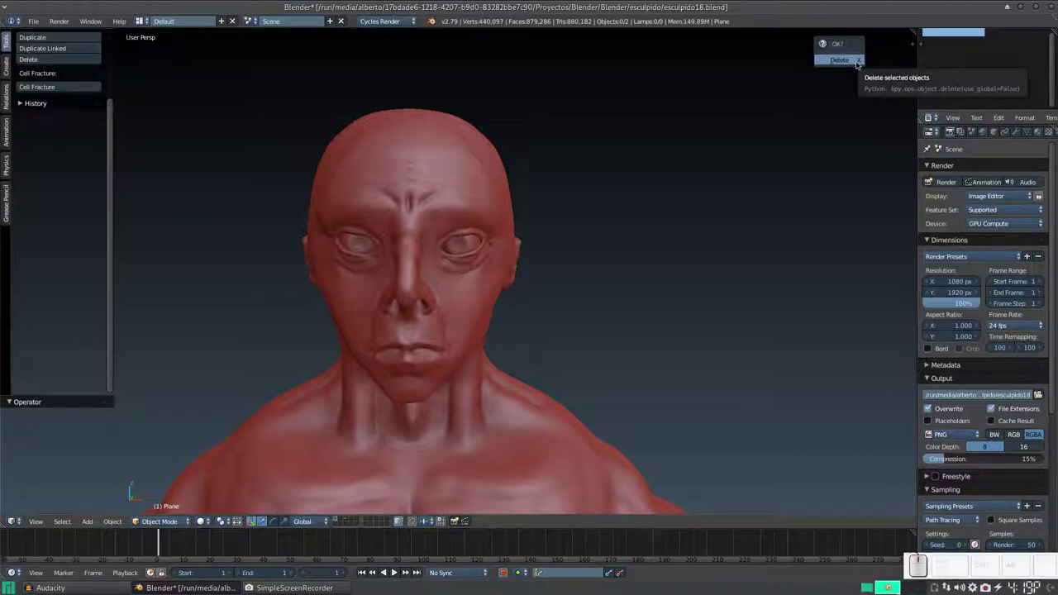
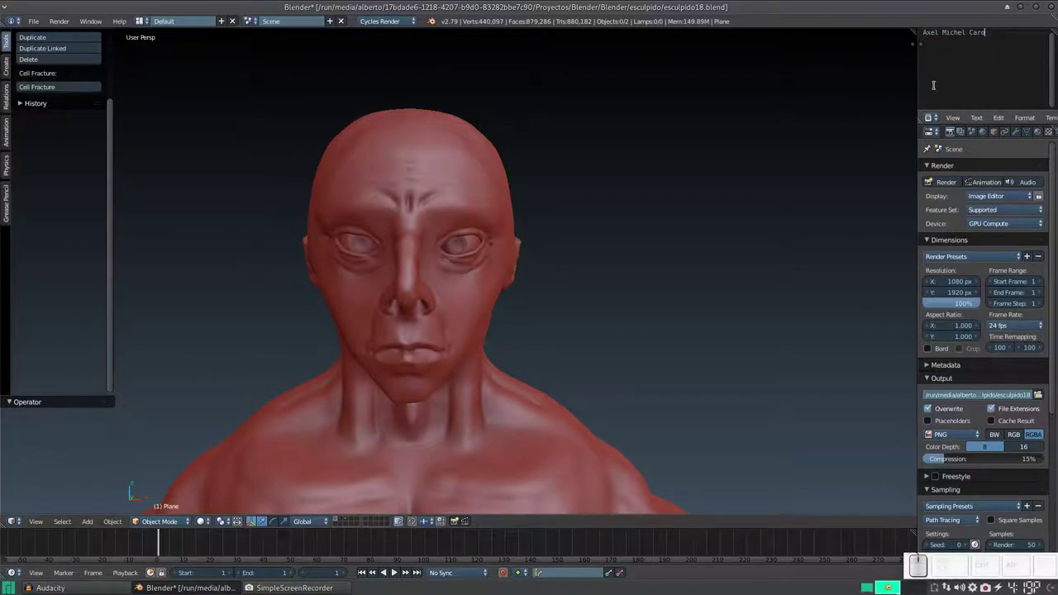
{"action": "key", "text": "BackSpace"}
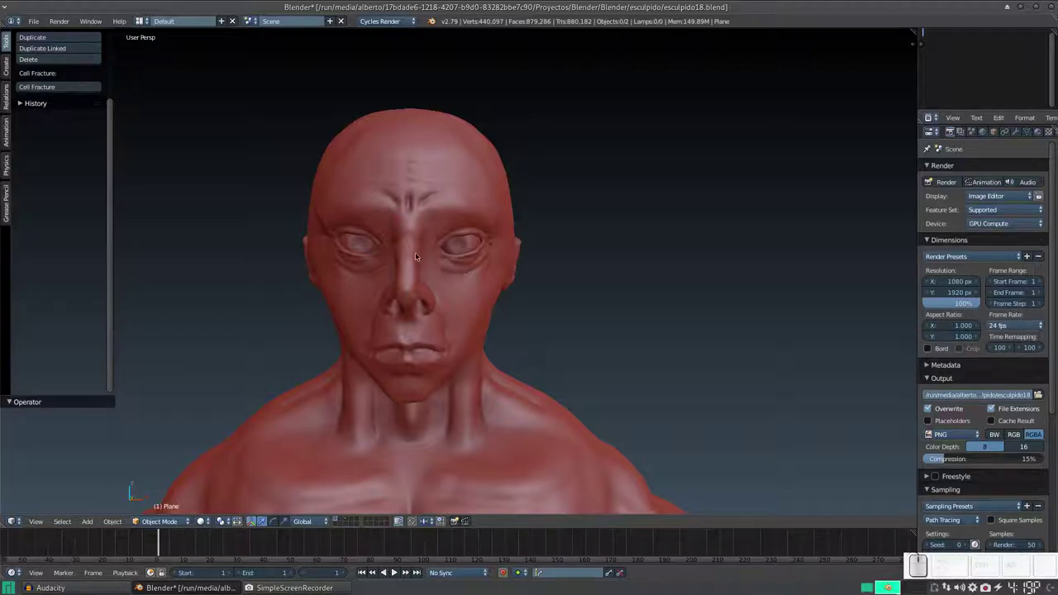
{"action": "middle_click", "coordinate": [417, 257]}
{"action": "scroll", "scroll_direction": "down", "scroll_amount": 3}
{"action": "middle_click", "coordinate": [553, 253]}
{"action": "middle_click", "coordinate": [525, 206]}
{"action": "middle_click", "coordinate": [529, 221]}
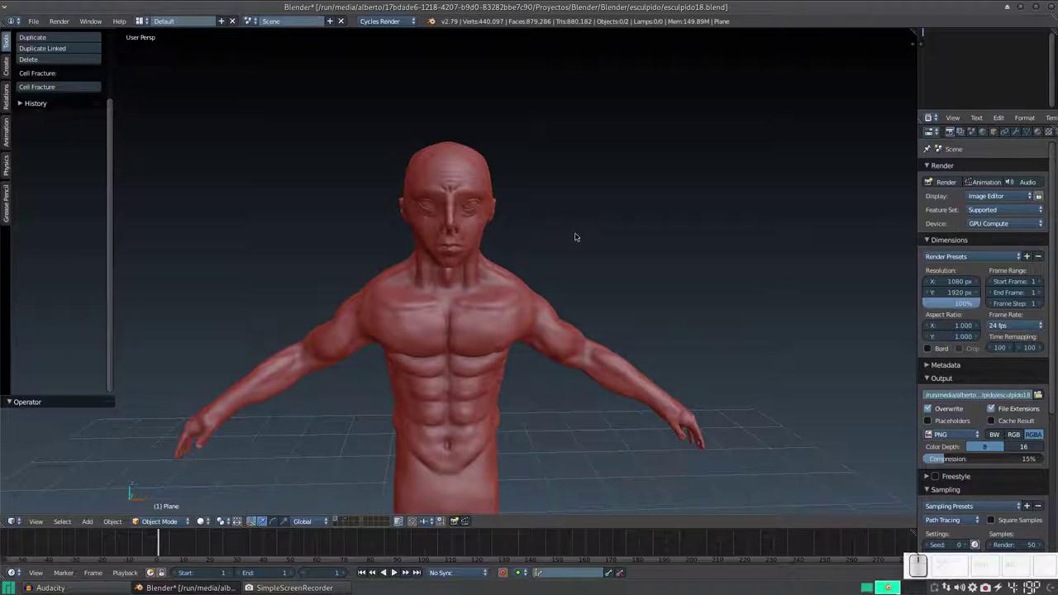
{"action": "scroll", "scroll_direction": "down", "scroll_amount": 3}
{"action": "middle_click", "coordinate": [519, 326]}
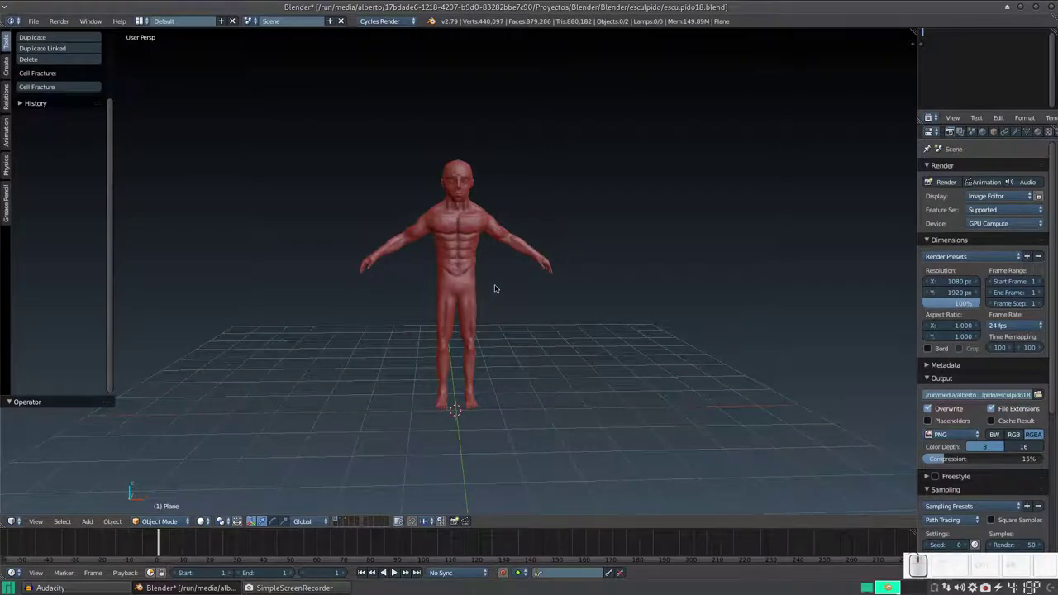
Add a Lattice object via Shift+A and move it up along Z toward the head
{"action": "key", "text": "shift+a"}
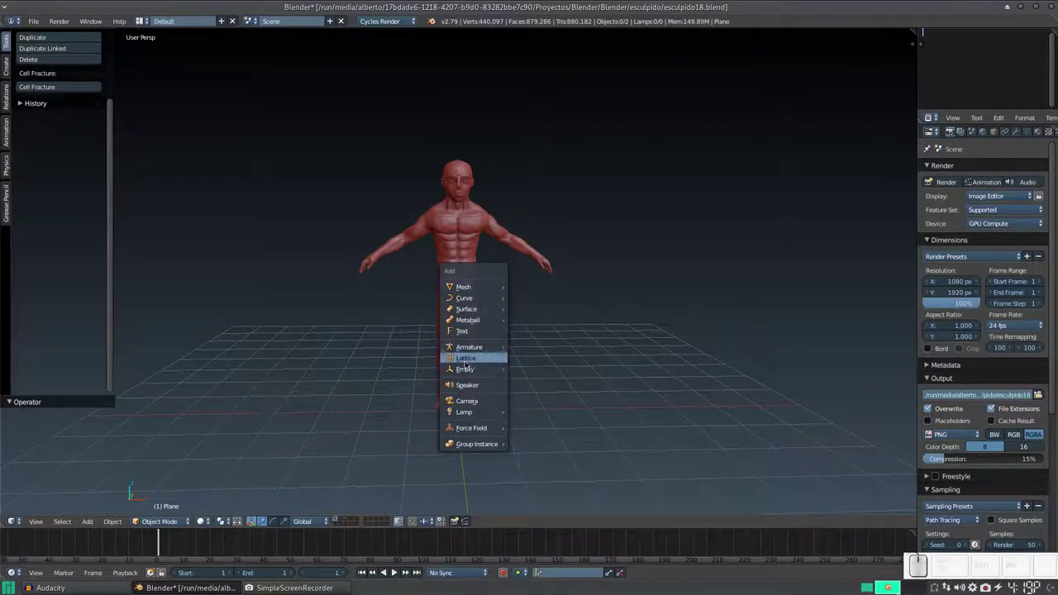
{"action": "left_click", "coordinate": [411, 380]}
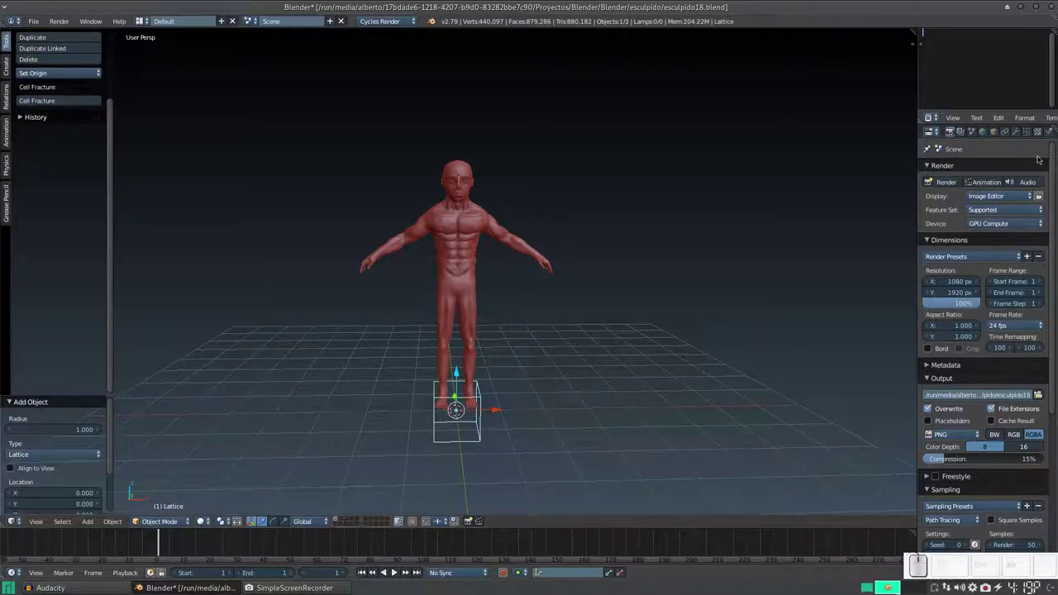
{"action": "left_click", "coordinate": [411, 380]}
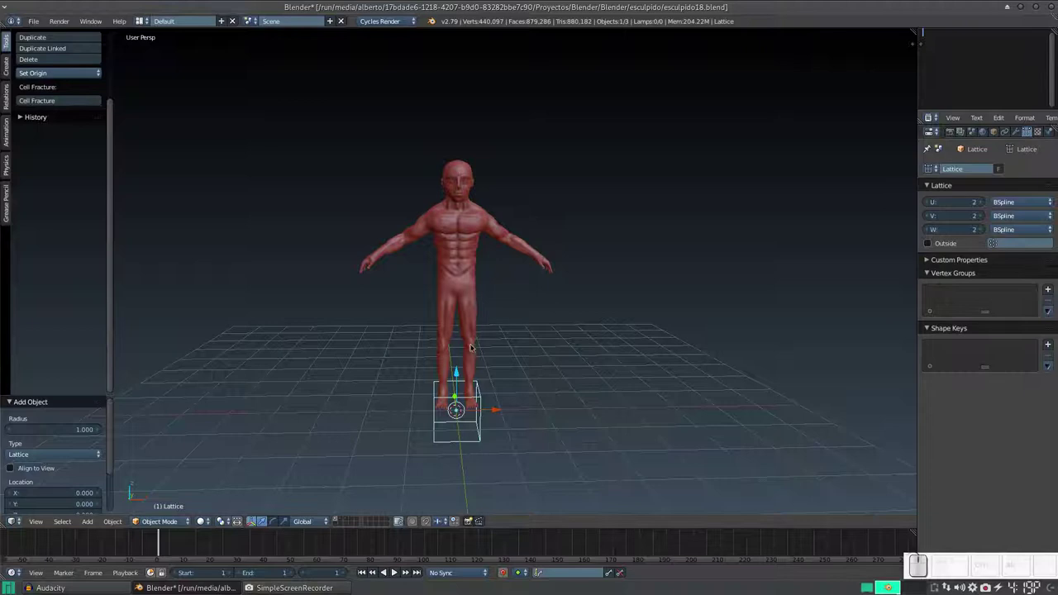
{"action": "left_click_drag", "start_coordinate": [411, 380], "coordinate": [491, 210]}
{"action": "scroll", "scroll_direction": "up", "scroll_amount": 3}
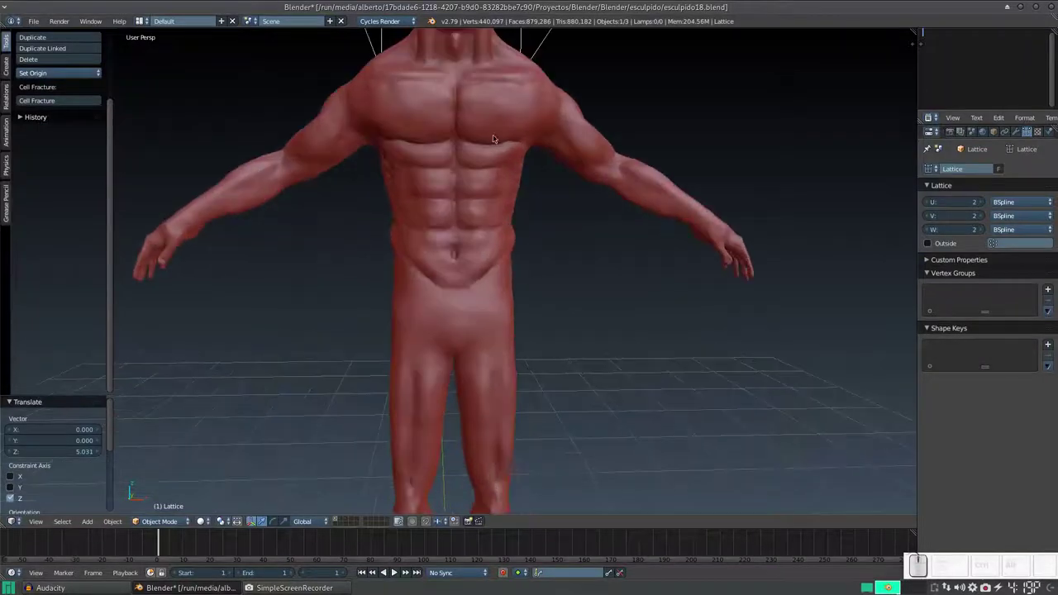
Scale and nudge the lattice so it encloses the head, checking the fit from several sides
{"action": "left_click_drag", "start_coordinate": [489, 134], "coordinate": [576, 270]}
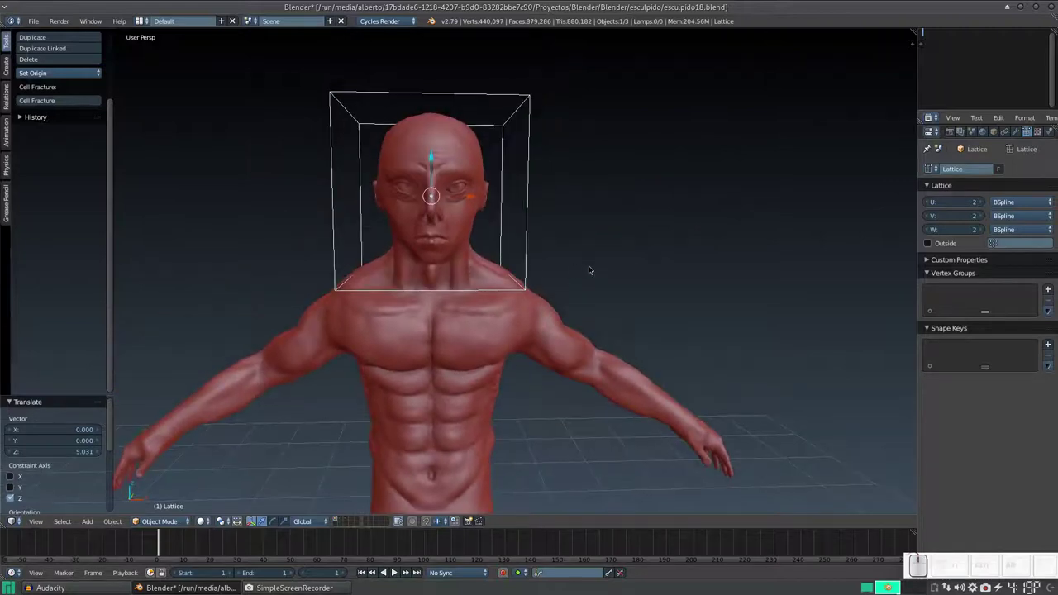
{"action": "left_click", "coordinate": [560, 261]}
{"action": "left_click_drag", "start_coordinate": [439, 158], "coordinate": [561, 194]}
{"action": "left_click_drag", "start_coordinate": [561, 193], "coordinate": [504, 185]}
{"action": "left_click_drag", "start_coordinate": [522, 188], "coordinate": [496, 191]}
{"action": "left_click_drag", "start_coordinate": [507, 191], "coordinate": [602, 198]}
{"action": "left_click_drag", "start_coordinate": [438, 237], "coordinate": [452, 222]}
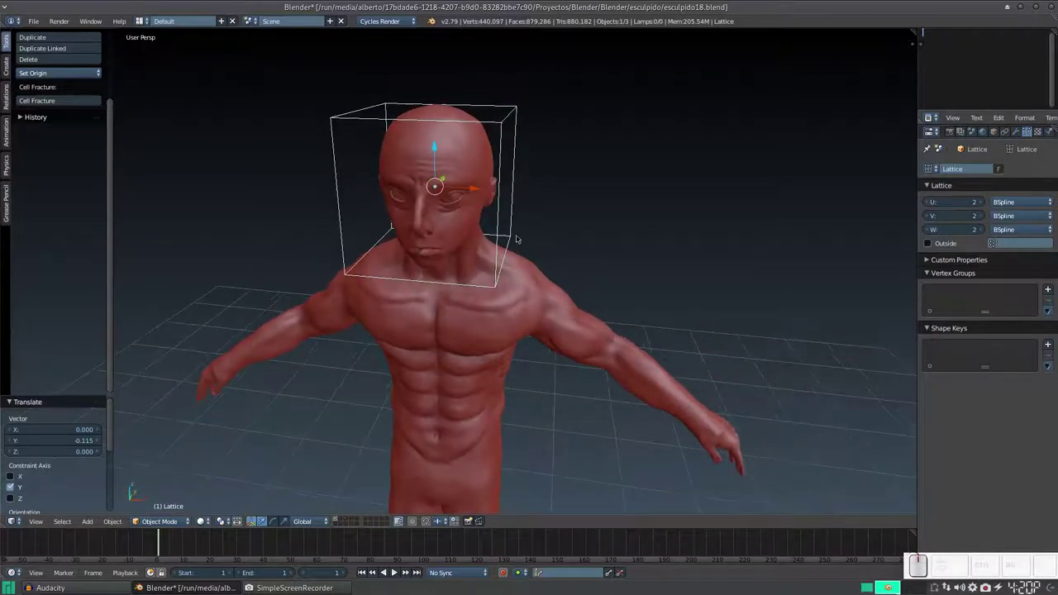
{"action": "left_click_drag", "start_coordinate": [505, 230], "coordinate": [747, 216]}
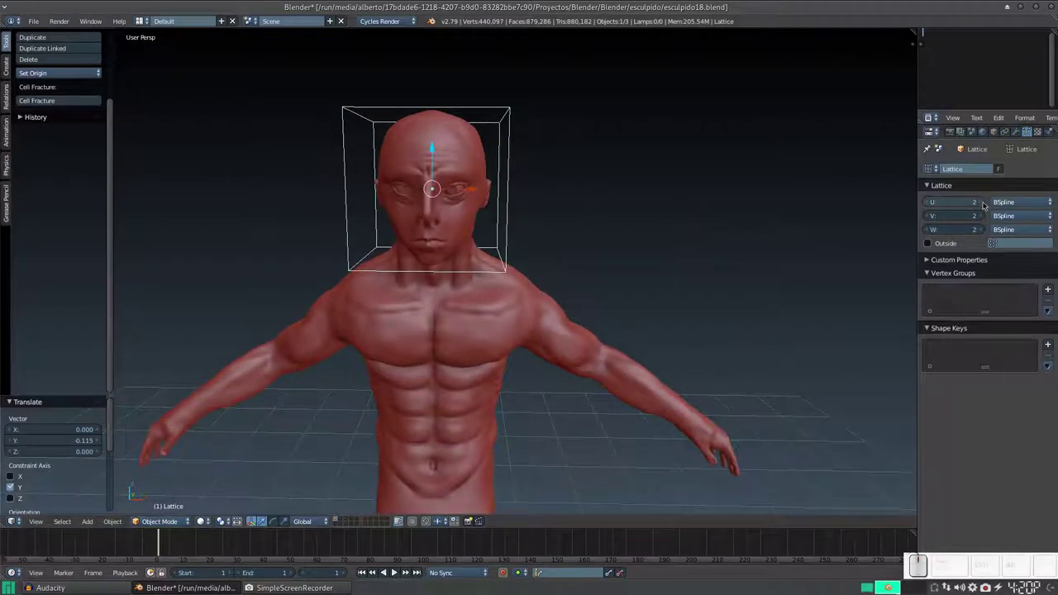
Set the lattice U, V and W resolution to 4 and view the head from the side
{"action": "left_click", "coordinate": [985, 205]}
{"action": "left_click", "coordinate": [986, 205]}
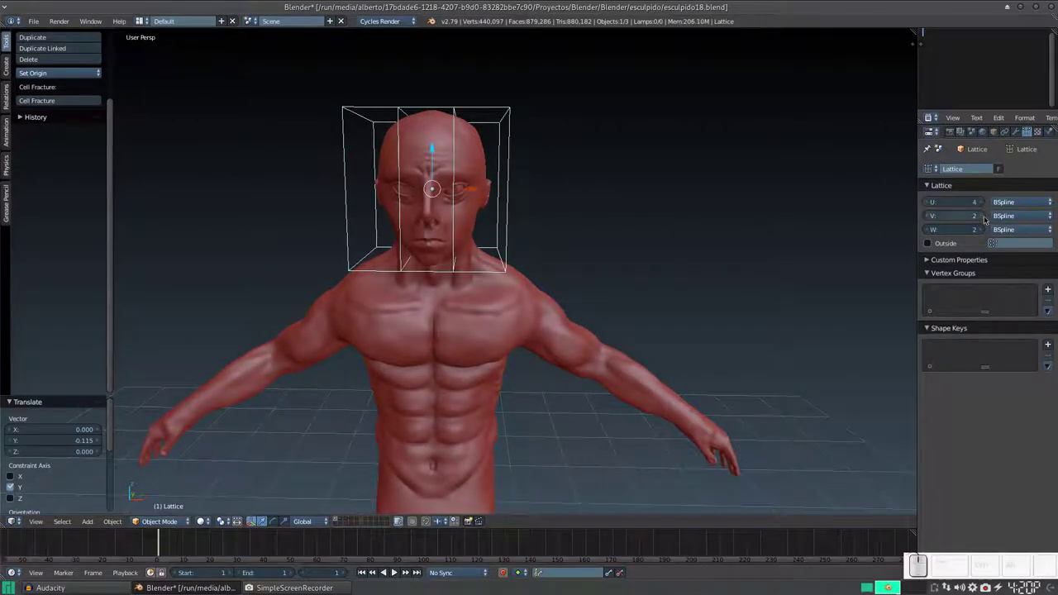
{"action": "left_click", "coordinate": [980, 219]}
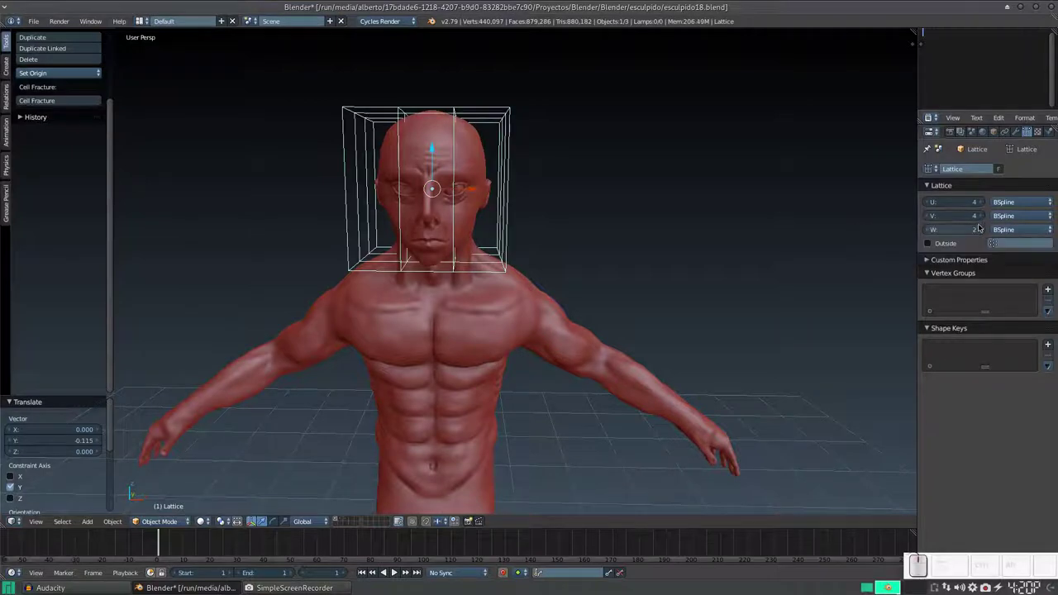
{"action": "left_click", "coordinate": [922, 284]}
{"action": "left_click_drag", "start_coordinate": [636, 233], "coordinate": [543, 228]}
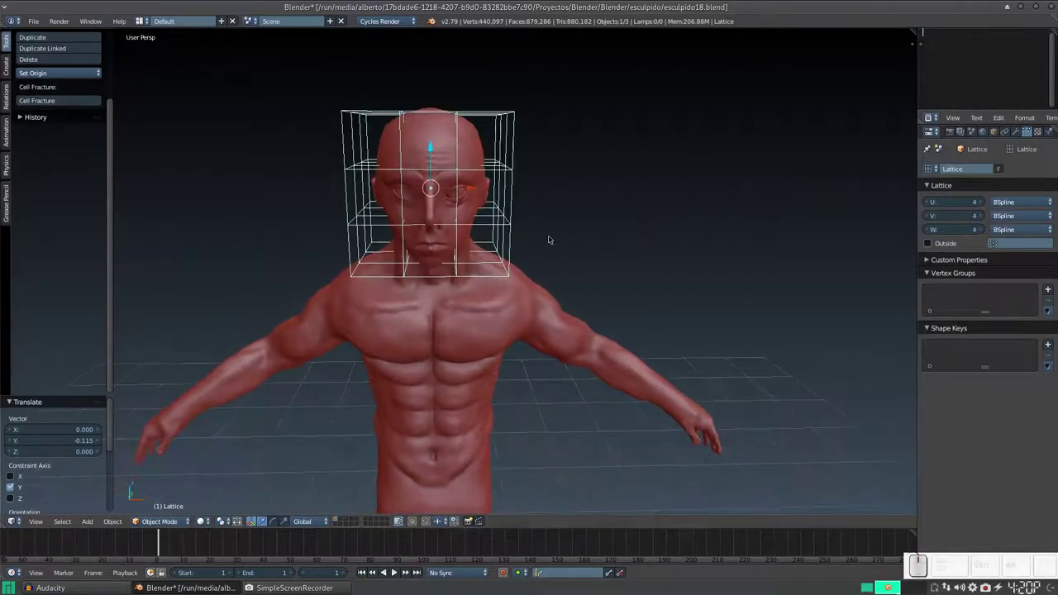
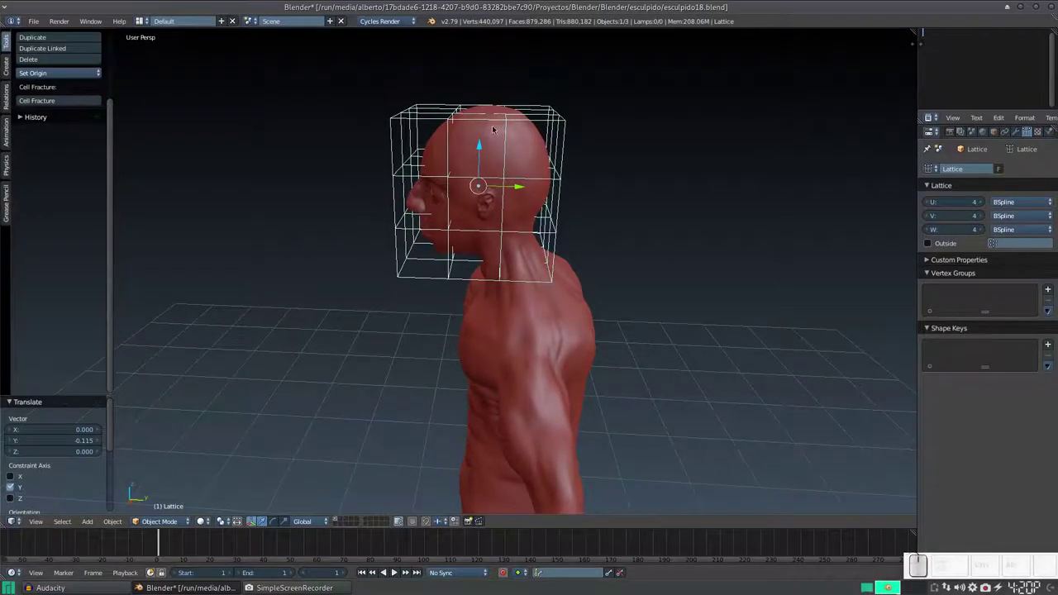
{"action": "key", "text": "s"}
{"action": "key", "text": "shift+z"}
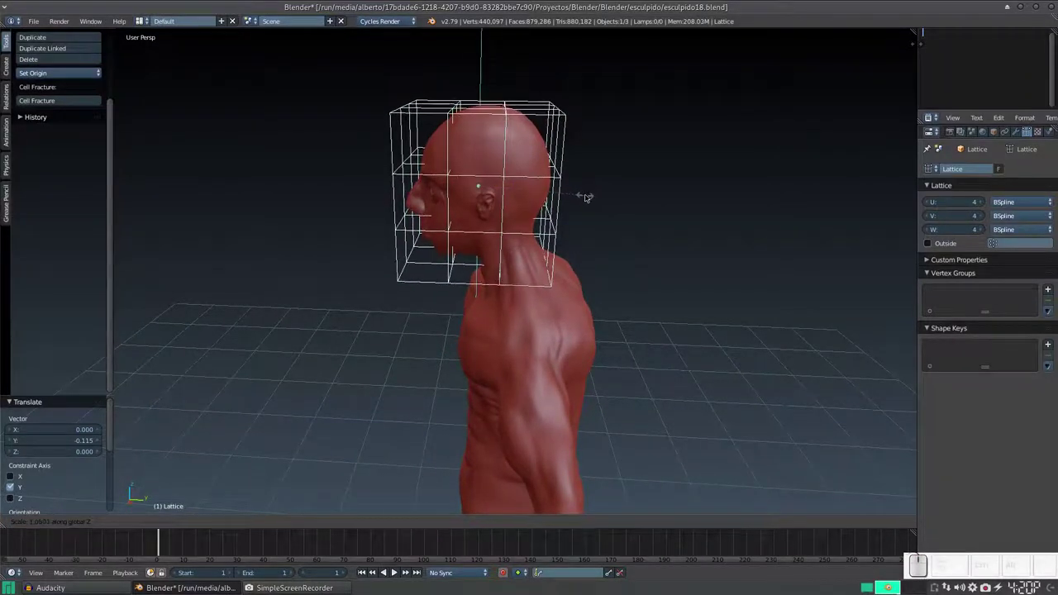
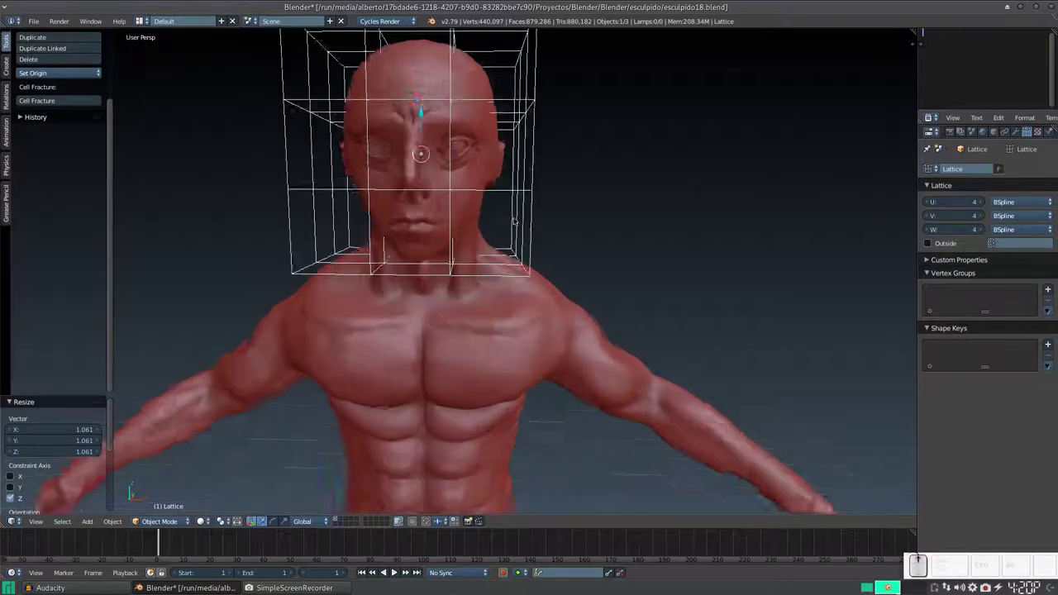
{"action": "middle_click", "coordinate": [423, 228]}
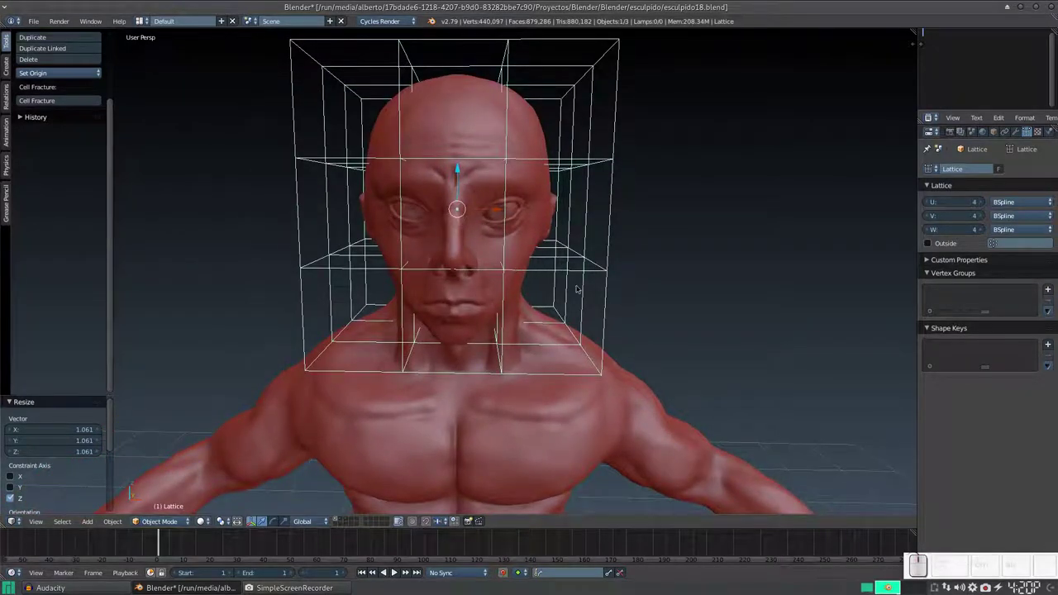
{"action": "scroll", "scroll_direction": "down", "scroll_amount": 3}
{"action": "middle_click", "coordinate": [533, 305]}
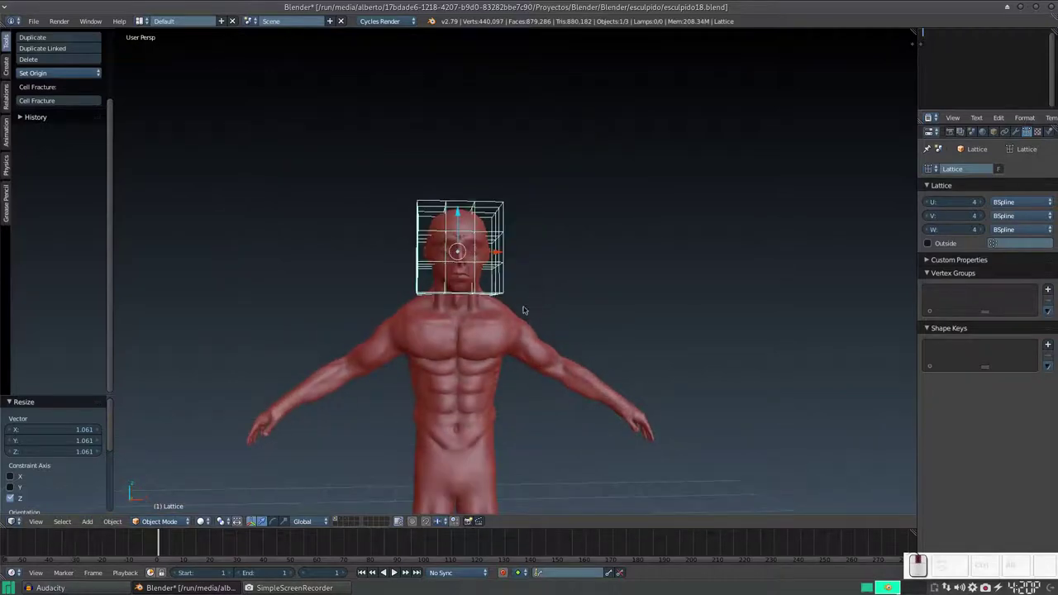
{"action": "scroll", "scroll_direction": "up", "scroll_amount": 3}
{"action": "middle_click", "coordinate": [507, 304]}
{"action": "left_click_drag", "start_coordinate": [534, 300], "coordinate": [568, 390]}
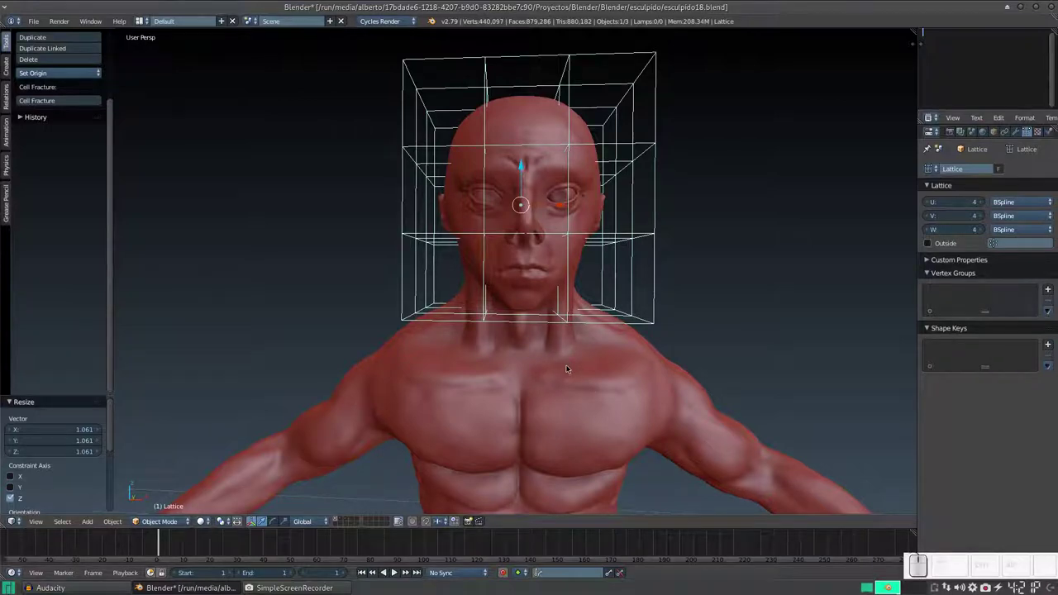
Add a Decimate modifier to the body with a low ratio, cutting ~879,000 faces to ~89,000
{"action": "right_click", "coordinate": [575, 375]}
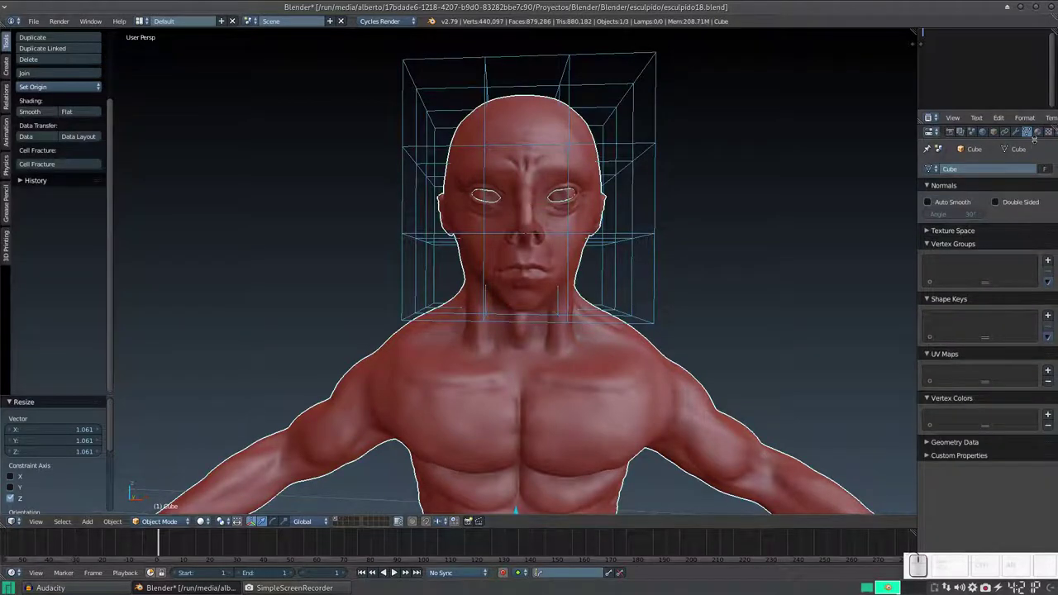
{"action": "left_click", "coordinate": [1015, 132]}
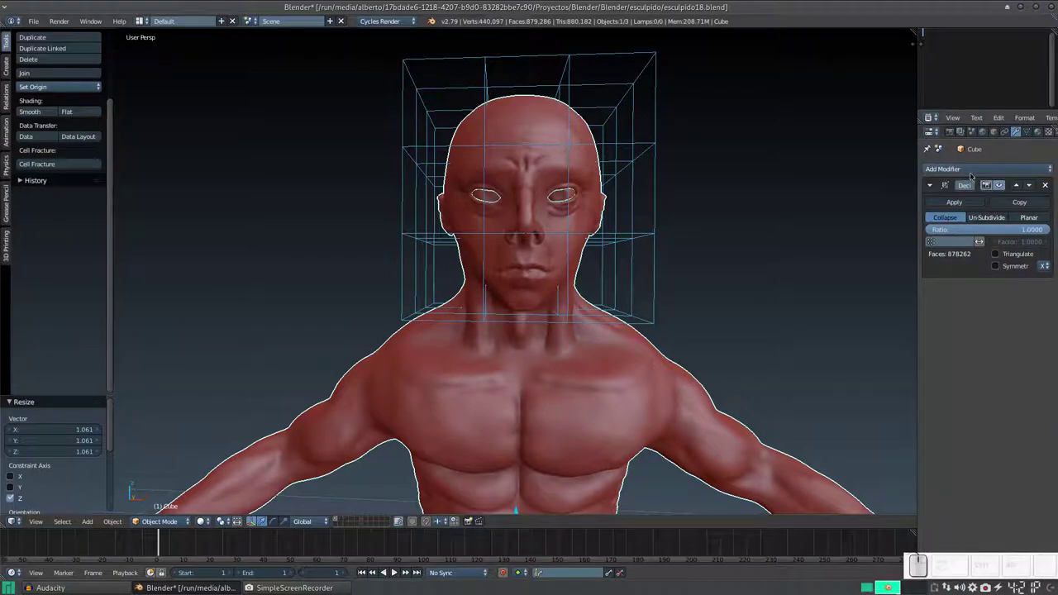
{"action": "left_click", "coordinate": [922, 176]}
{"action": "key", "text": "KP_Decimal"}
{"action": "key", "text": "KP_Enter"}
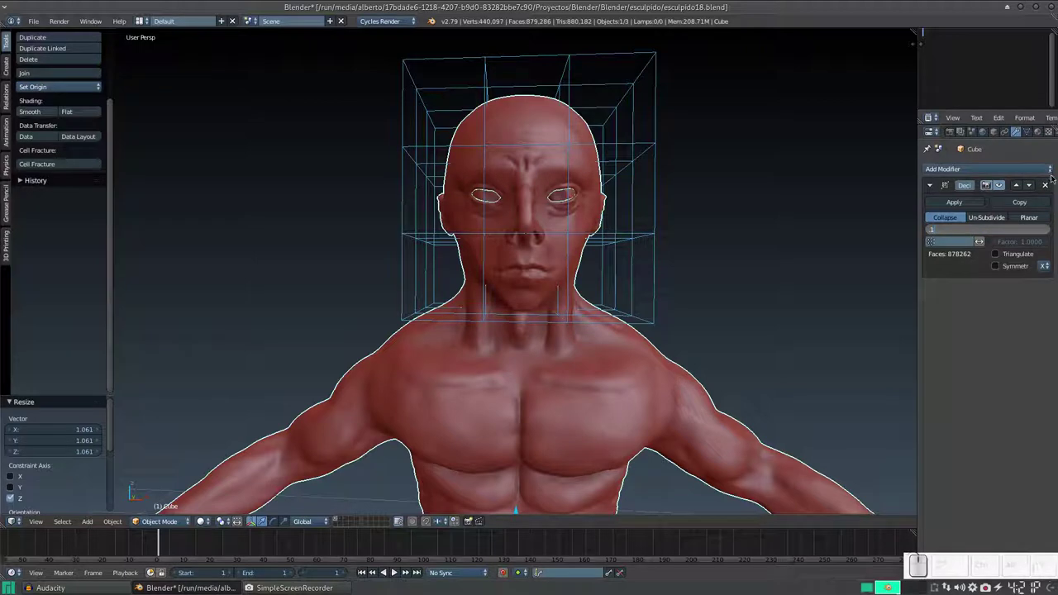
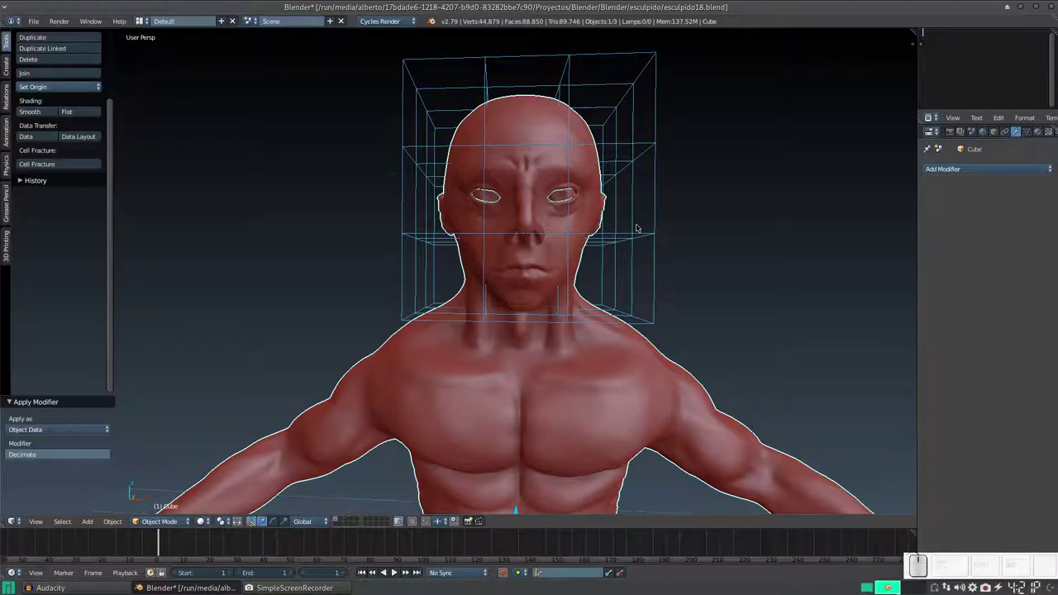
From a side view, scale the lattice up slightly and nudge it along Y to fit the head
{"action": "left_click_drag", "start_coordinate": [614, 233], "coordinate": [574, 251]}
{"action": "left_click", "coordinate": [573, 251]}
{"action": "middle_click", "coordinate": [561, 251]}
{"action": "key", "text": "shift+s"}
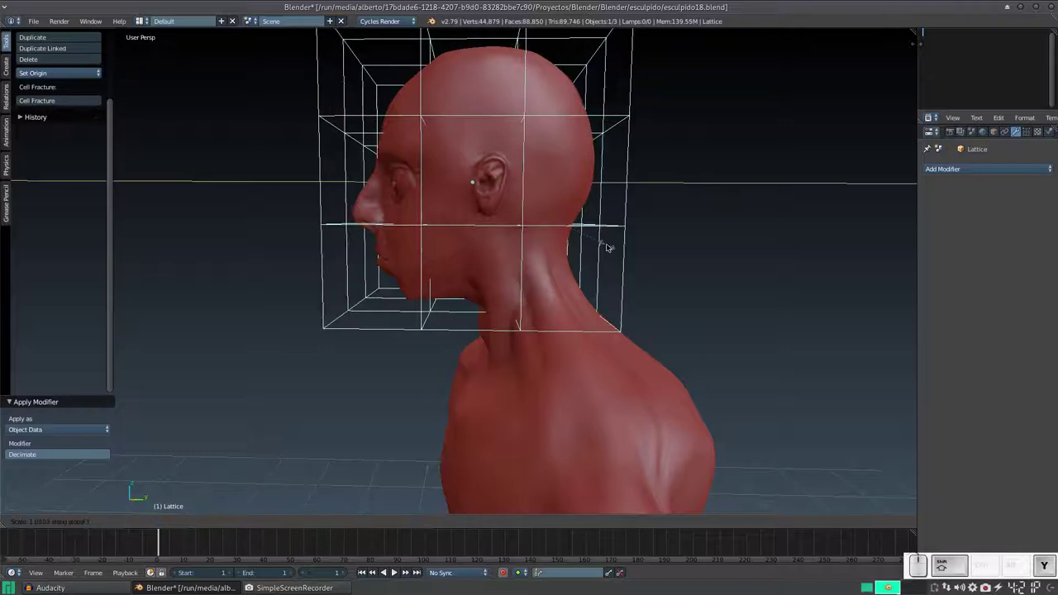
{"action": "left_click", "coordinate": [613, 247]}
{"action": "left_click_drag", "start_coordinate": [586, 242], "coordinate": [593, 116]}
{"action": "left_click_drag", "start_coordinate": [594, 116], "coordinate": [580, 224]}
{"action": "left_click_drag", "start_coordinate": [569, 210], "coordinate": [456, 224]}
{"action": "middle_click", "coordinate": [455, 224]}
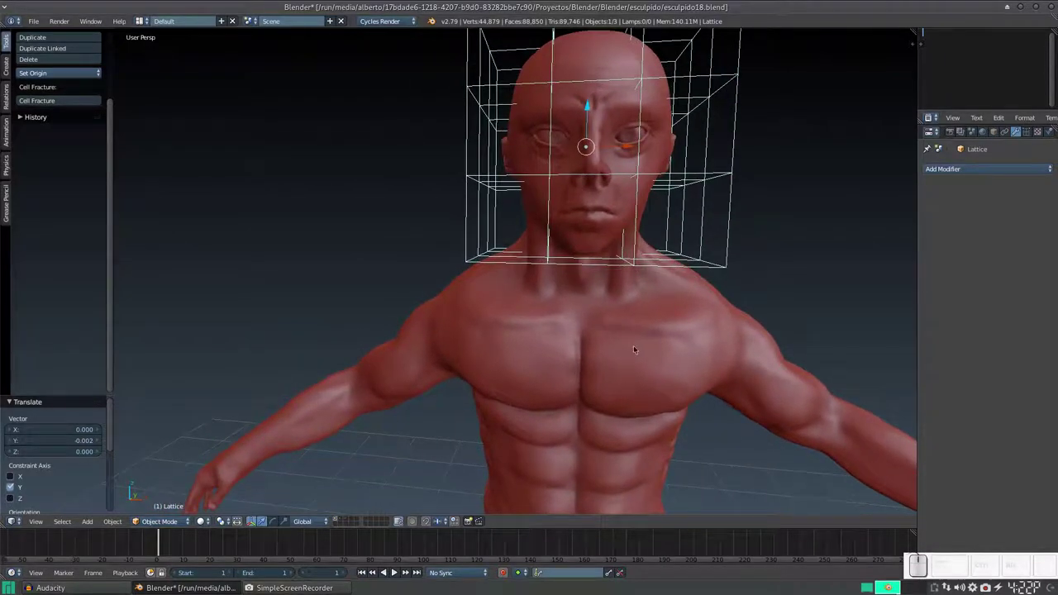
Give the body a Lattice modifier with the head lattice as its deforming object
{"action": "right_click", "coordinate": [559, 265]}
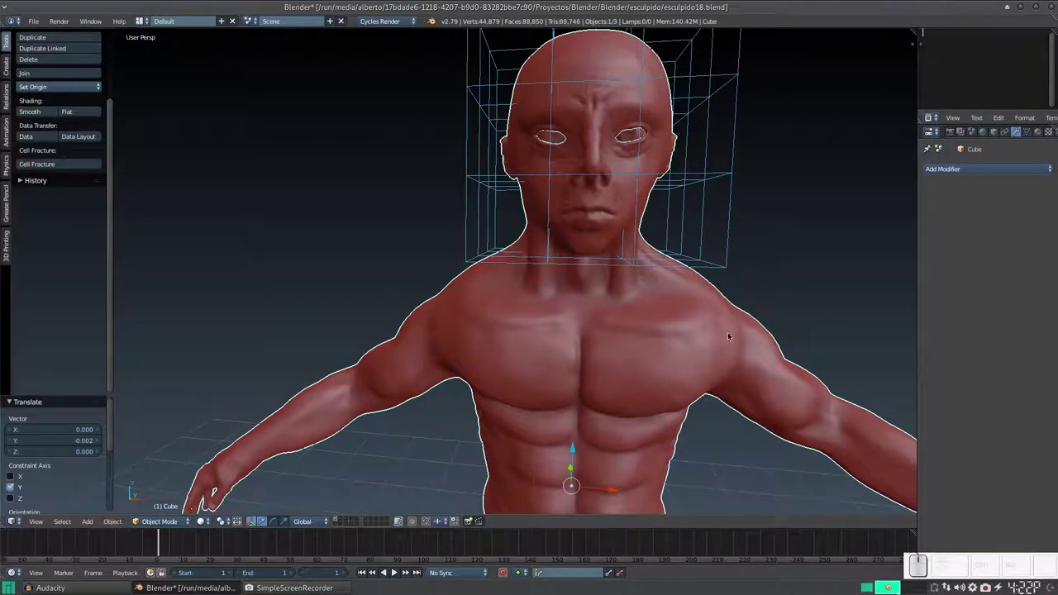
{"action": "left_click", "coordinate": [980, 174]}
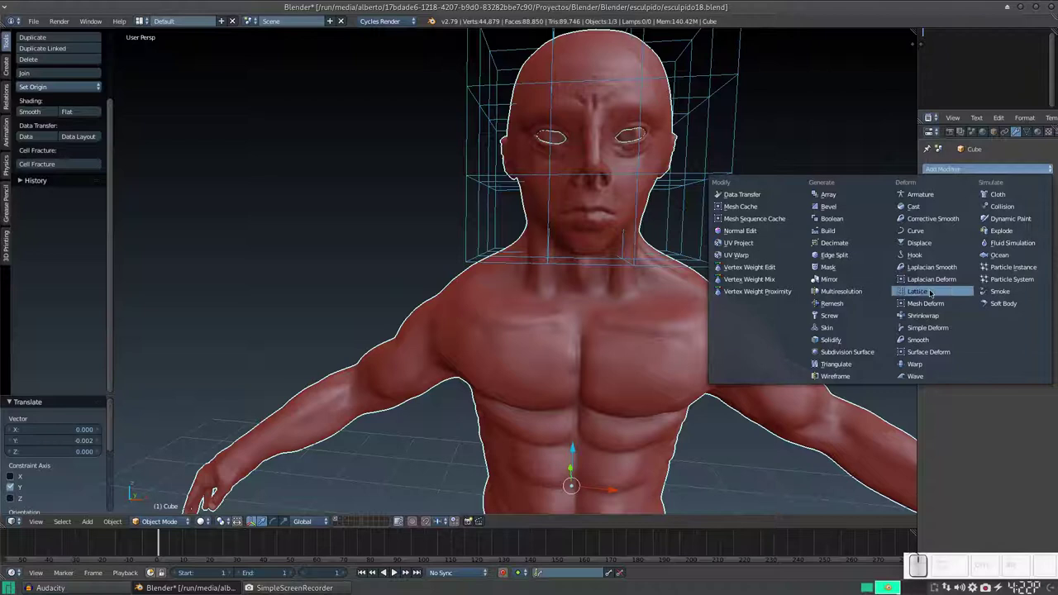
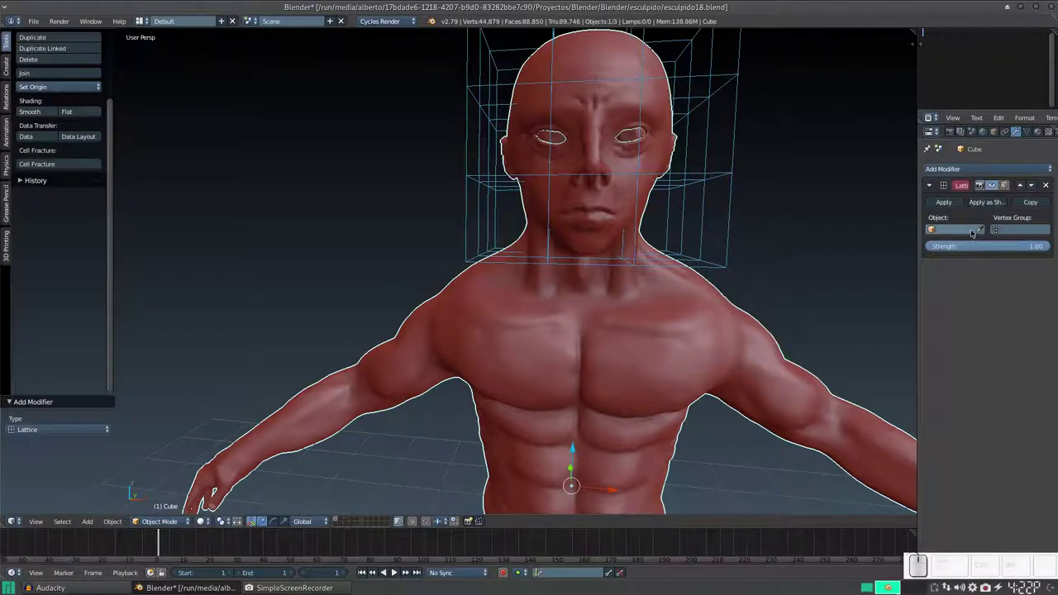
{"action": "left_click", "coordinate": [980, 227]}
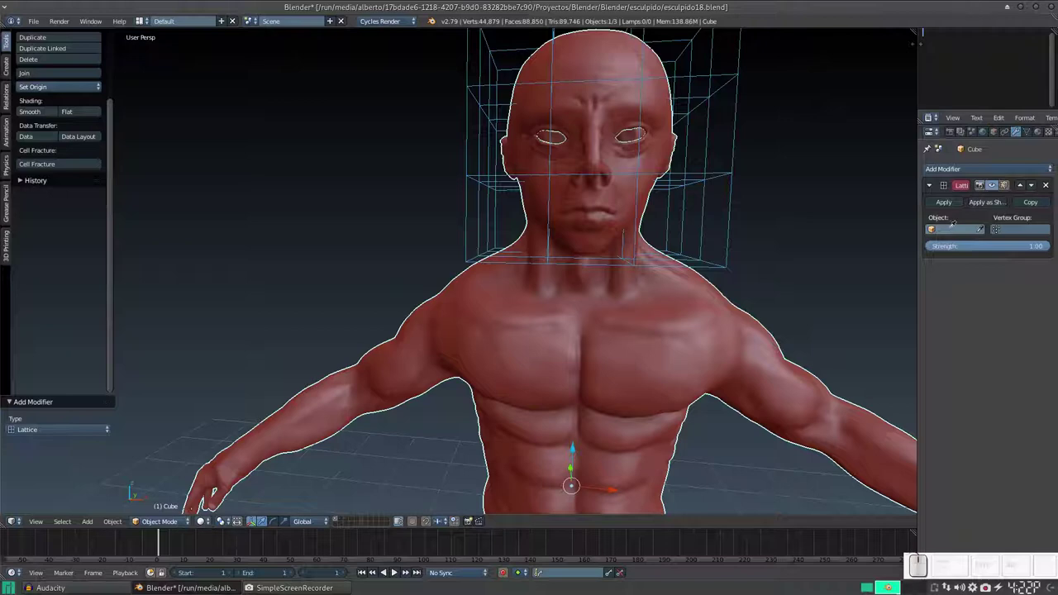
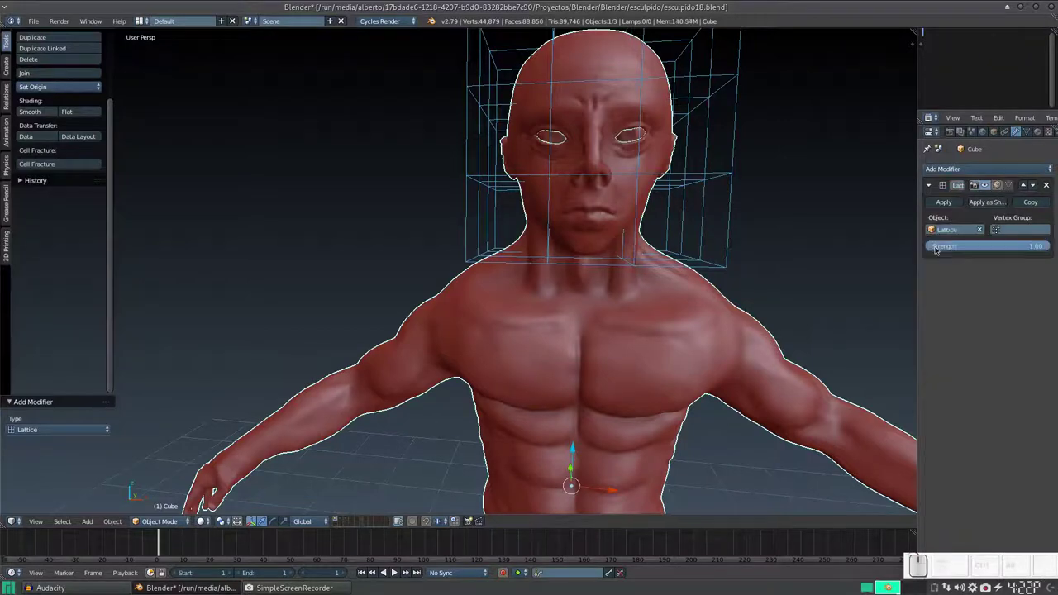
{"action": "middle_click", "coordinate": [579, 177]}
{"action": "middle_click", "coordinate": [677, 219]}
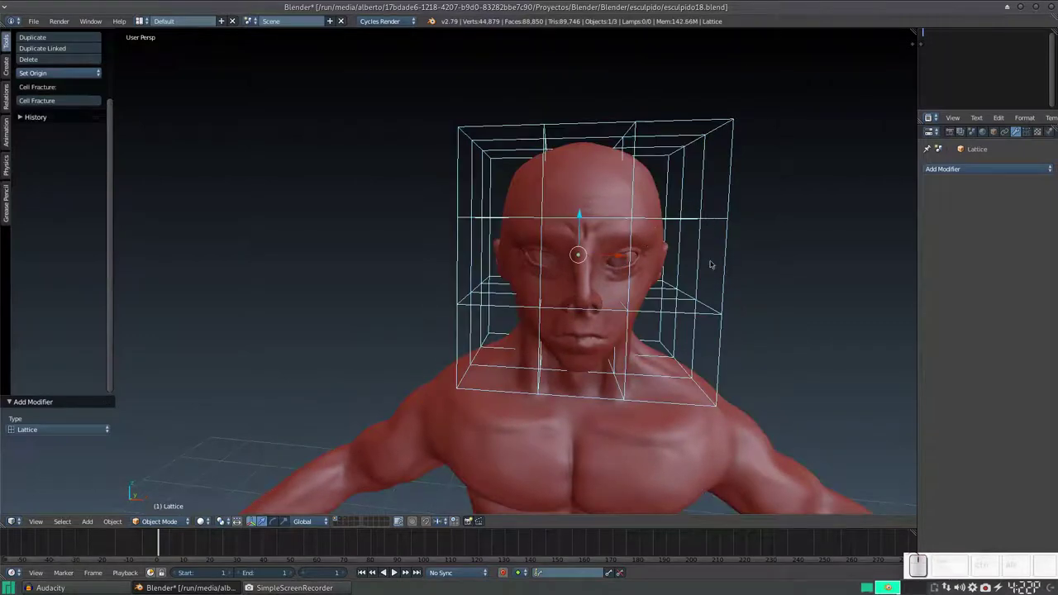
{"action": "middle_click", "coordinate": [662, 219]}
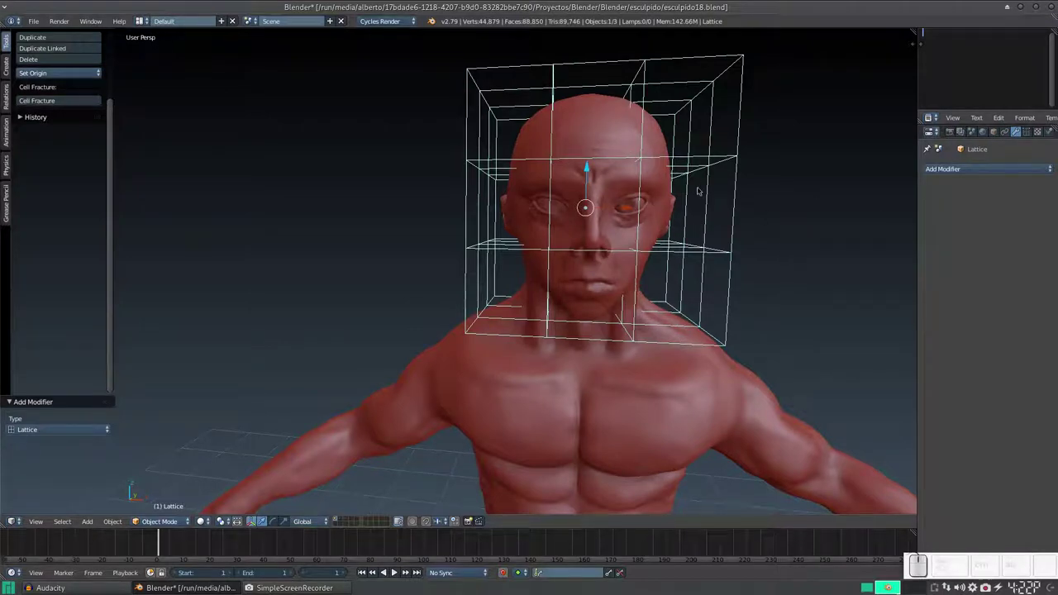
In lattice Edit Mode, widen the bottom control points to pinch and reshape the head
{"action": "key", "text": "Tab"}
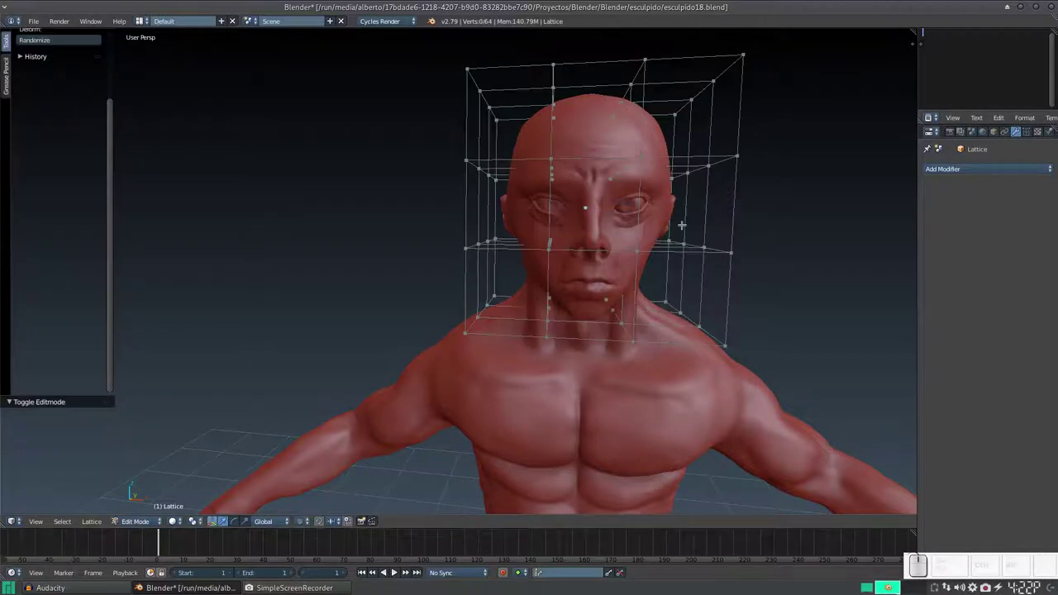
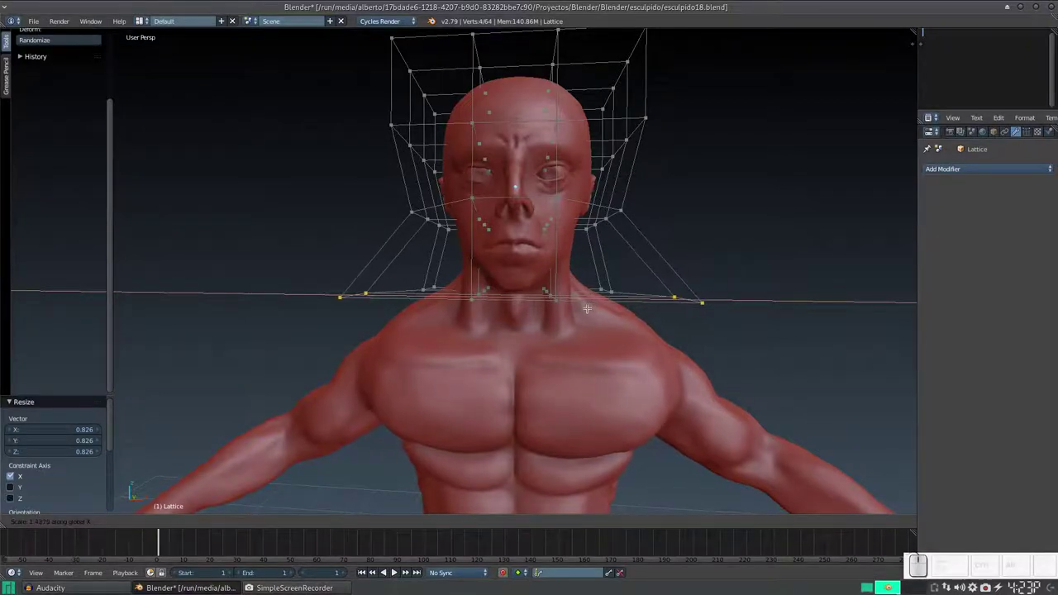
{"action": "key", "text": "Escape"}
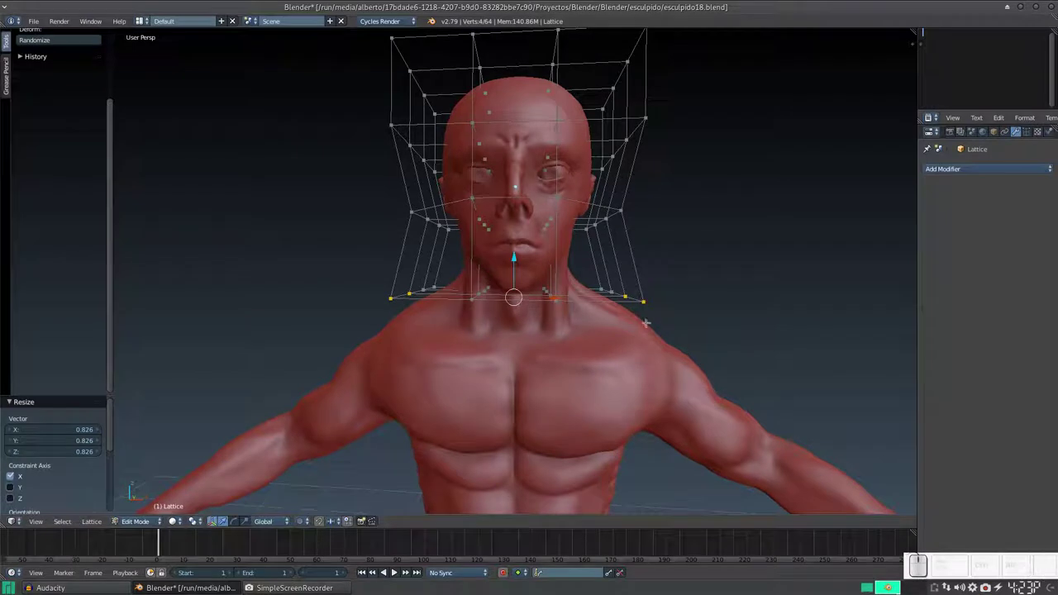
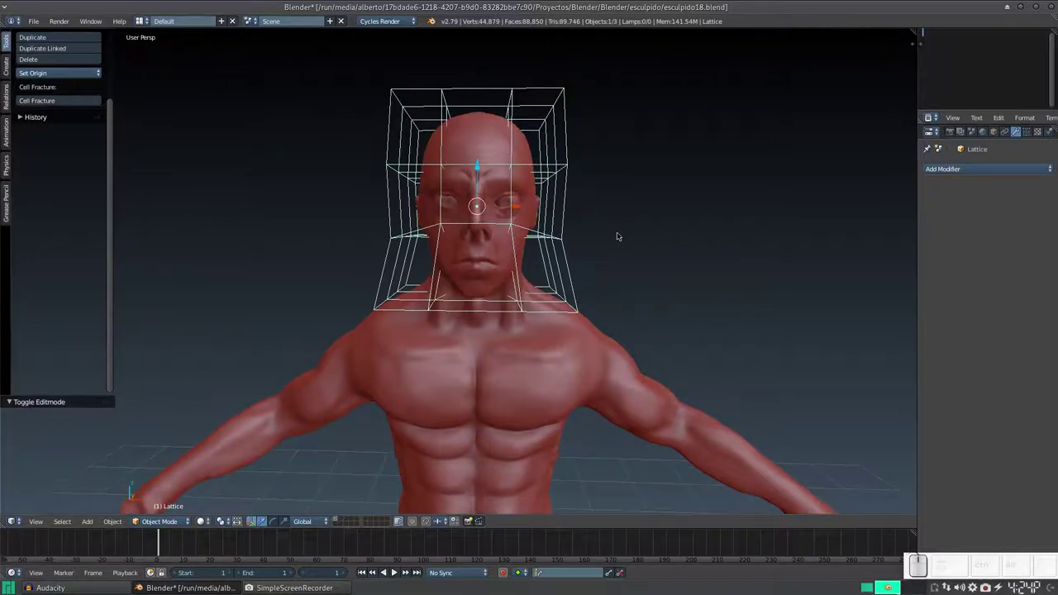
Select all lattice control points and scale them up together, widening the head further
{"action": "key", "text": "s"}
{"action": "key", "text": "Escape"}
{"action": "key", "text": "Tab"}
{"action": "key", "text": "a"}
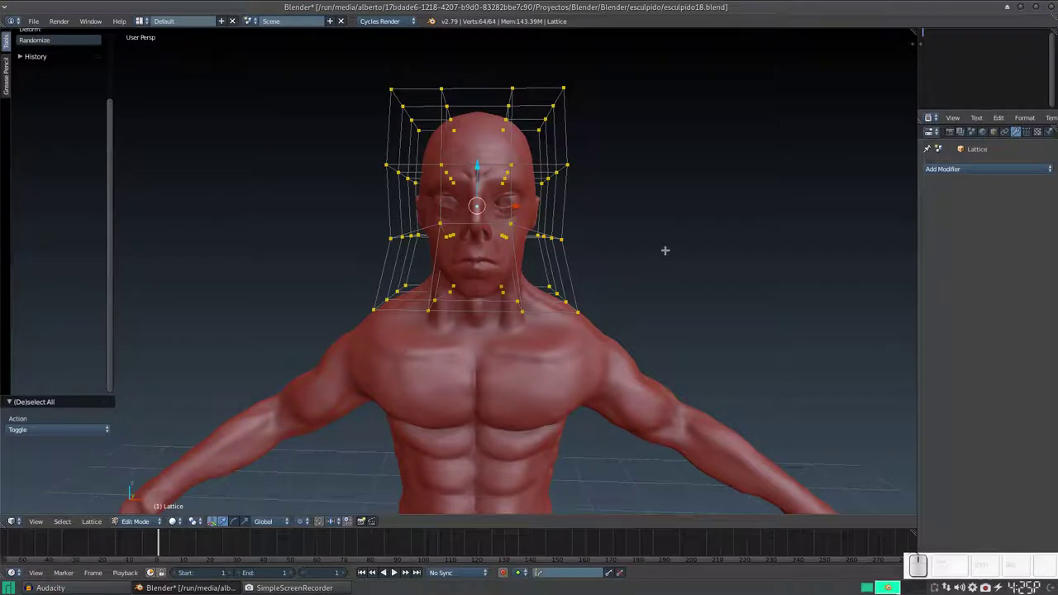
{"action": "key", "text": "s"}
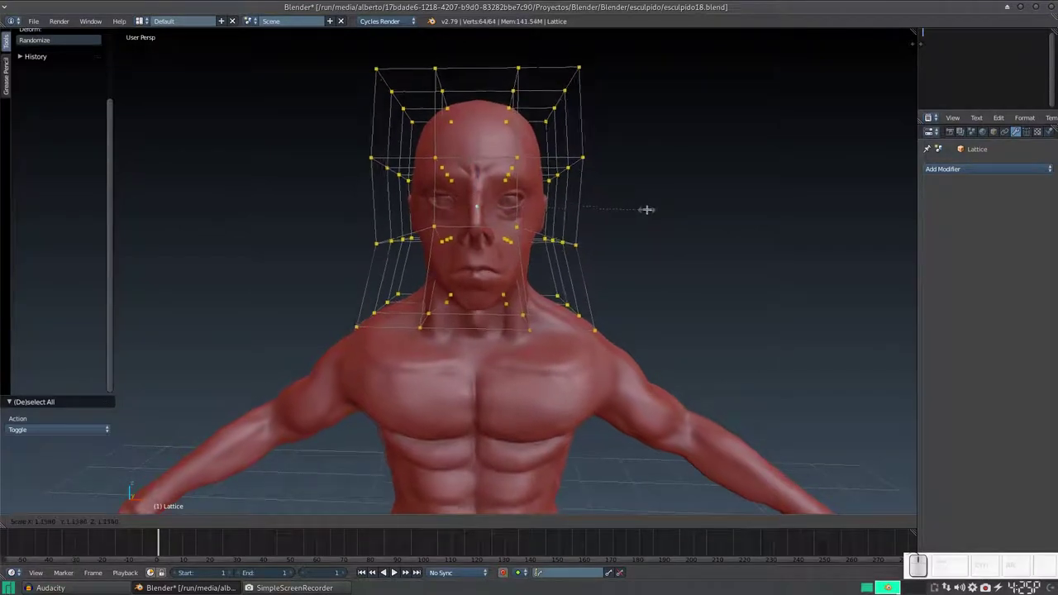
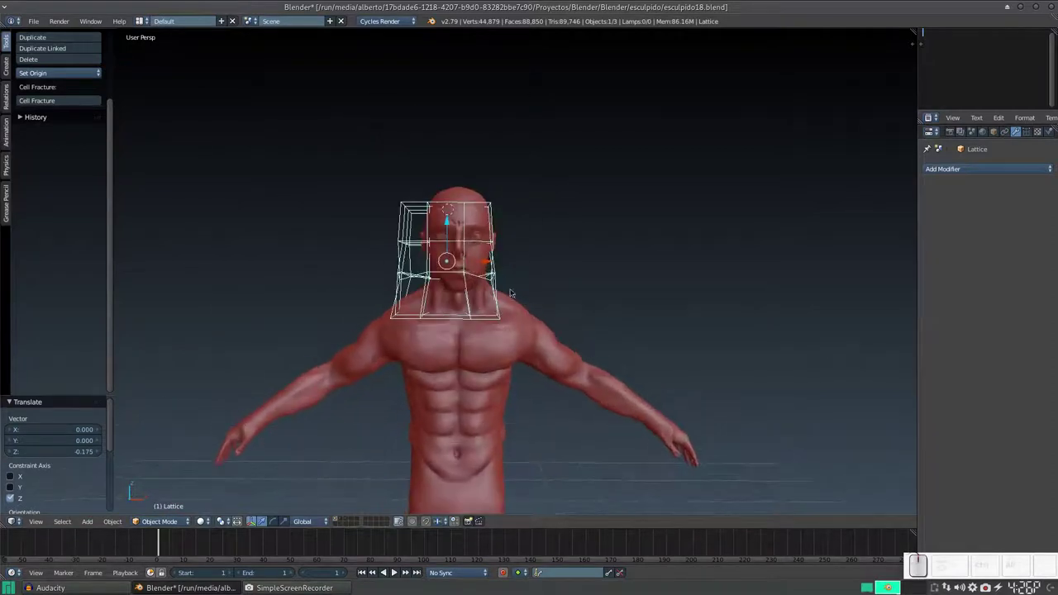
Delete the lattice object and check the reshaped head from the front
{"action": "key", "text": "x"}
{"action": "left_click", "coordinate": [532, 310]}
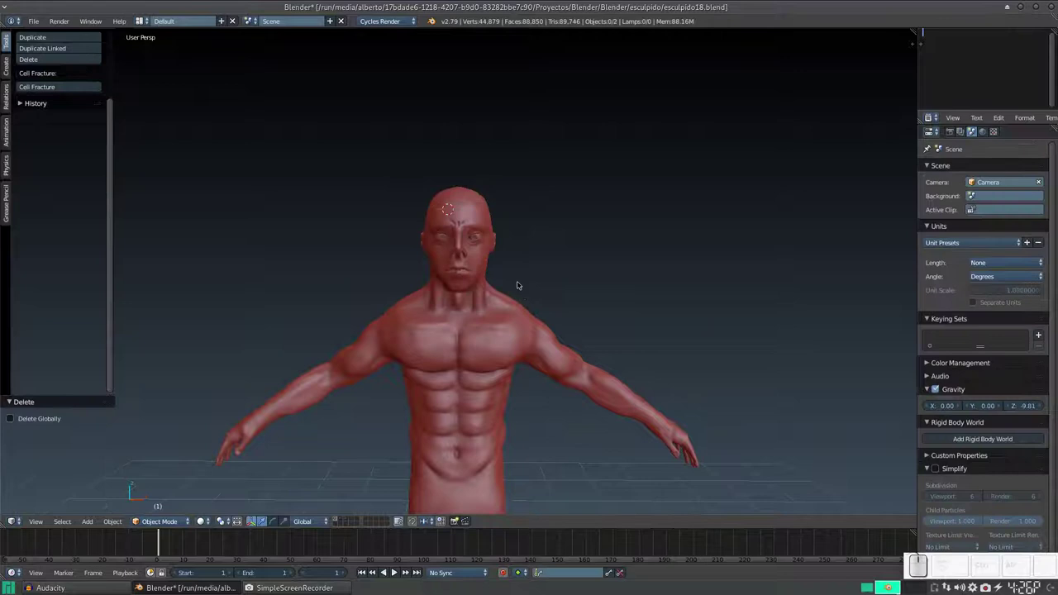
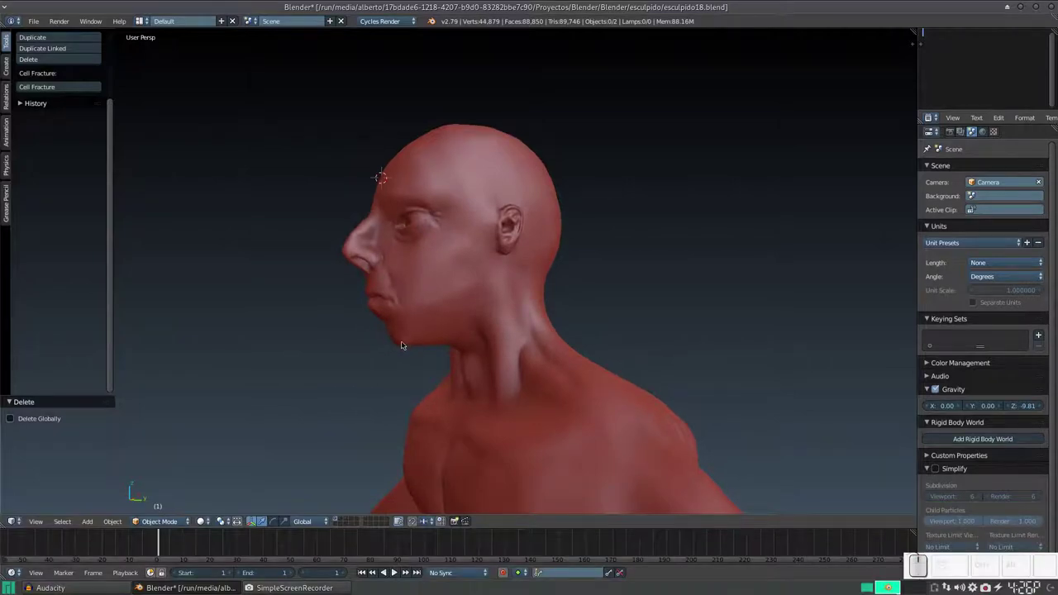
{"action": "left_click_drag", "start_coordinate": [408, 344], "coordinate": [510, 354]}
{"action": "scroll", "scroll_direction": "down", "scroll_amount": 3}
Save the sculpt as a new file named esculpido lattice.blend
{"action": "left_click", "coordinate": [542, 363]}
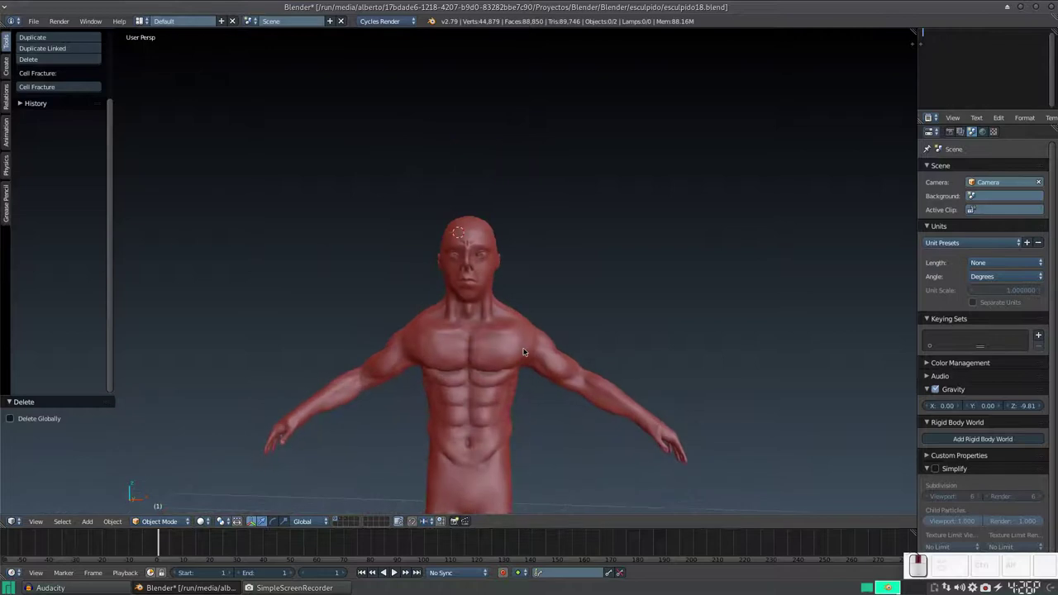
{"action": "scroll", "scroll_direction": "down", "scroll_amount": 3}
{"action": "scroll", "scroll_direction": "up", "scroll_amount": 3}
{"action": "left_click", "coordinate": [517, 401]}
{"action": "scroll", "scroll_direction": "down", "scroll_amount": 3}
{"action": "scroll", "scroll_direction": "down", "scroll_amount": 3}
{"action": "scroll", "scroll_direction": "up", "scroll_amount": 3}
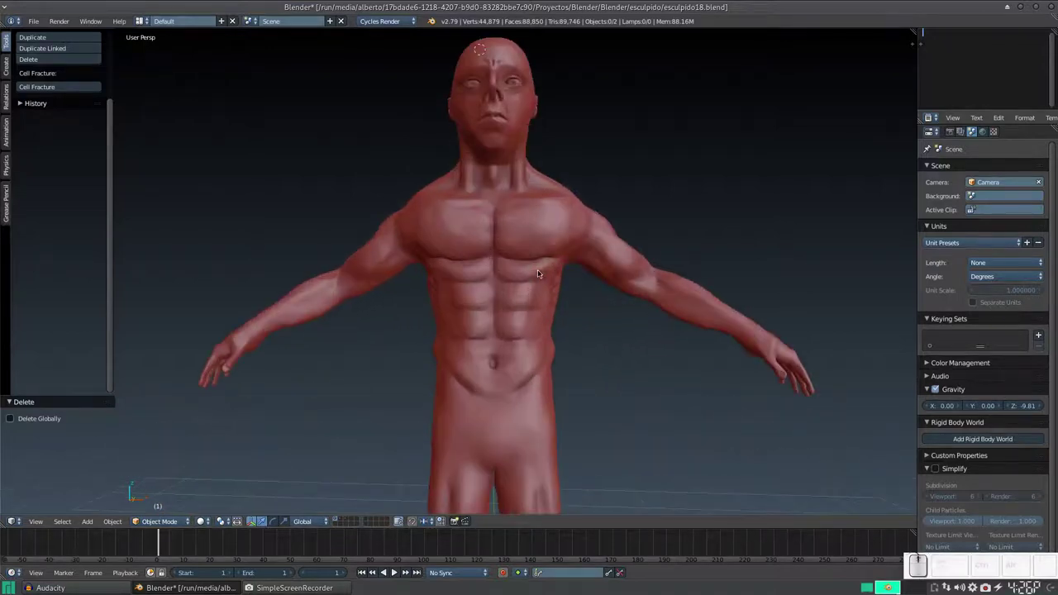
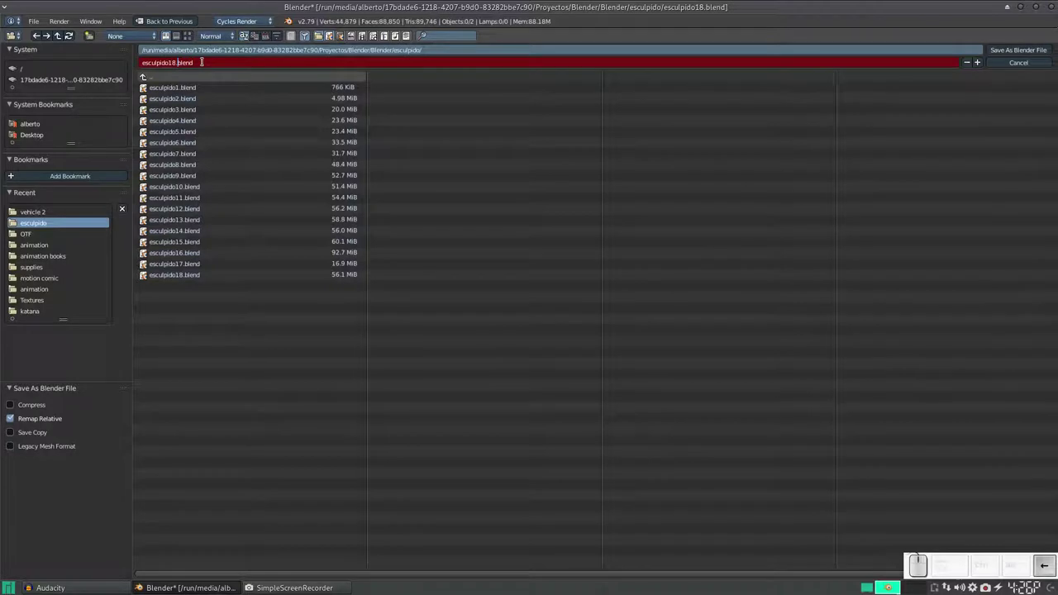
{"action": "key", "text": "Left"}
{"action": "key", "text": "space"}
{"action": "key", "text": "Return"}
{"action": "key", "text": "Return"}
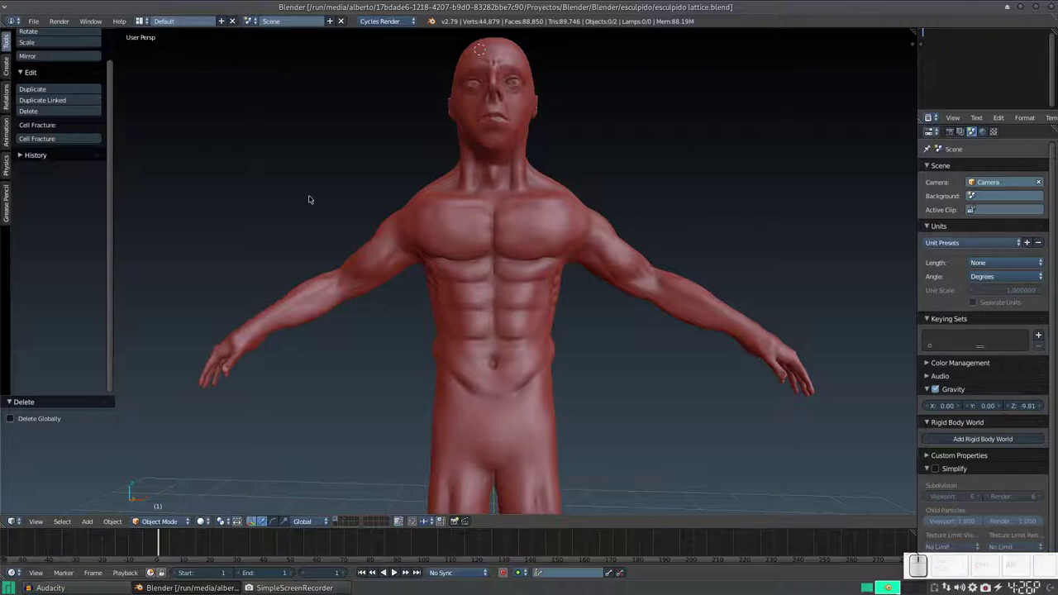
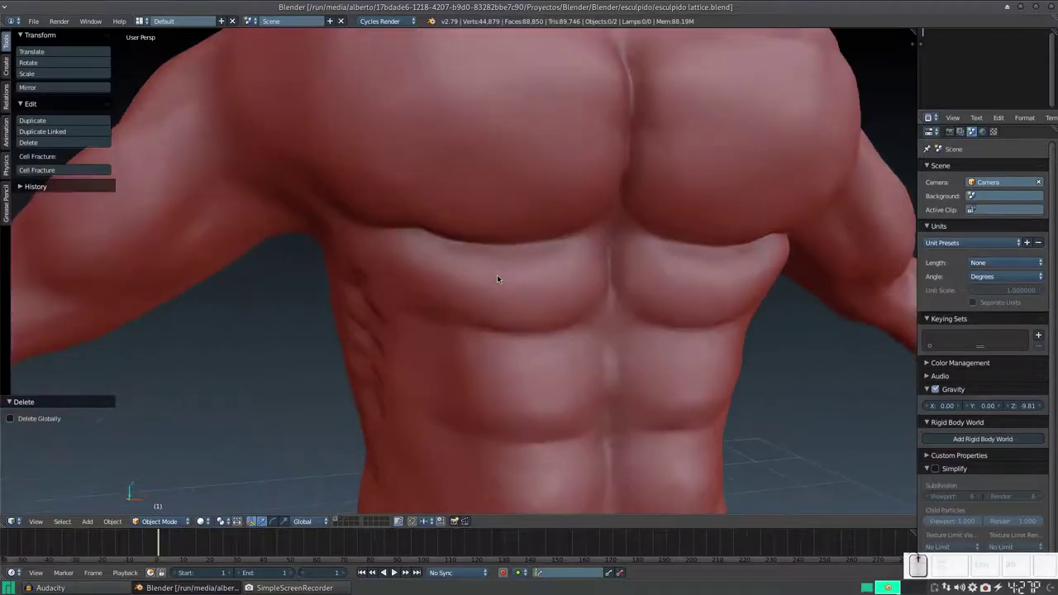
Select the body mesh and set its shading to smooth from the Tools panel
{"action": "right_click", "coordinate": [465, 228]}
{"action": "middle_click", "coordinate": [465, 228]}
{"action": "left_click", "coordinate": [99, 197]}
{"action": "scroll", "scroll_direction": "up", "scroll_amount": 3}
{"action": "middle_click", "coordinate": [661, 286]}
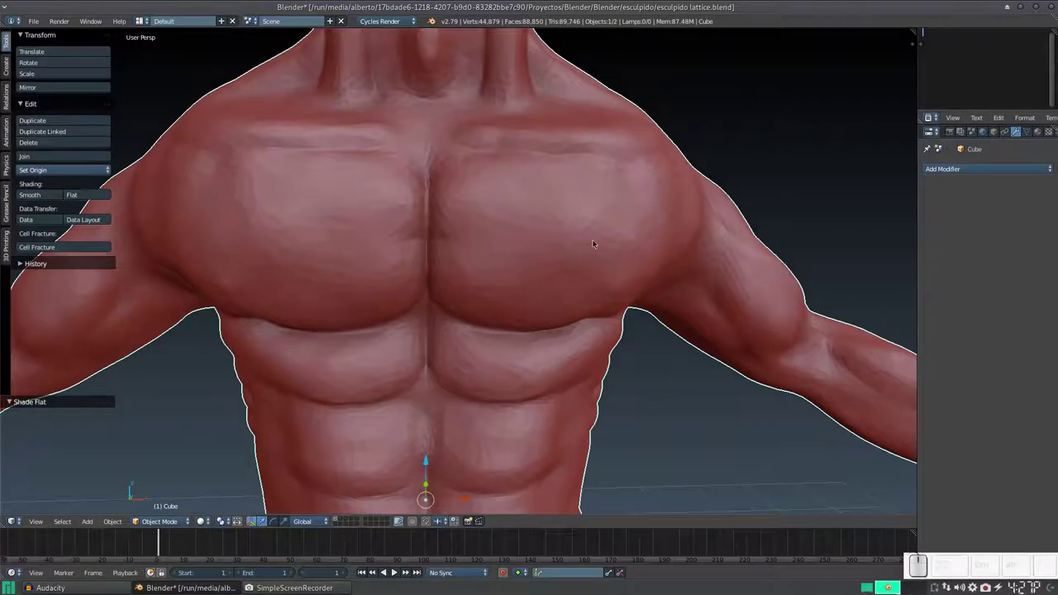
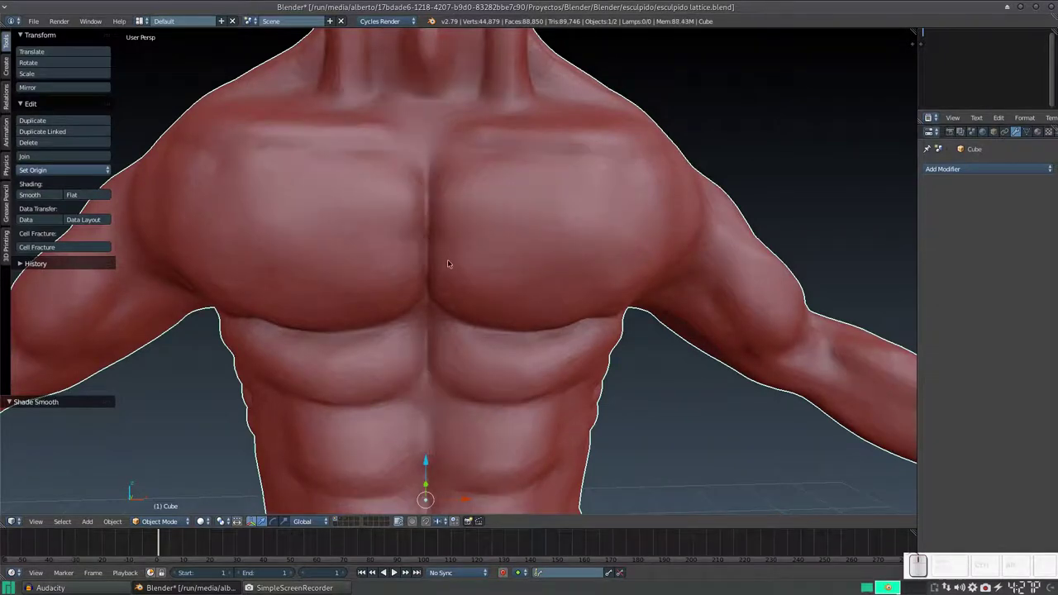
Zoom and orbit in close to inspect the chest and the eye
{"action": "middle_click", "coordinate": [496, 234]}
{"action": "scroll", "scroll_direction": "up", "scroll_amount": 3}
{"action": "scroll", "scroll_direction": "up", "scroll_amount": 3}
{"action": "scroll", "scroll_direction": "down", "scroll_amount": 3}
{"action": "middle_click", "coordinate": [514, 331]}
{"action": "scroll", "scroll_direction": "up", "scroll_amount": 3}
{"action": "left_click_drag", "start_coordinate": [522, 316], "coordinate": [477, 318]}
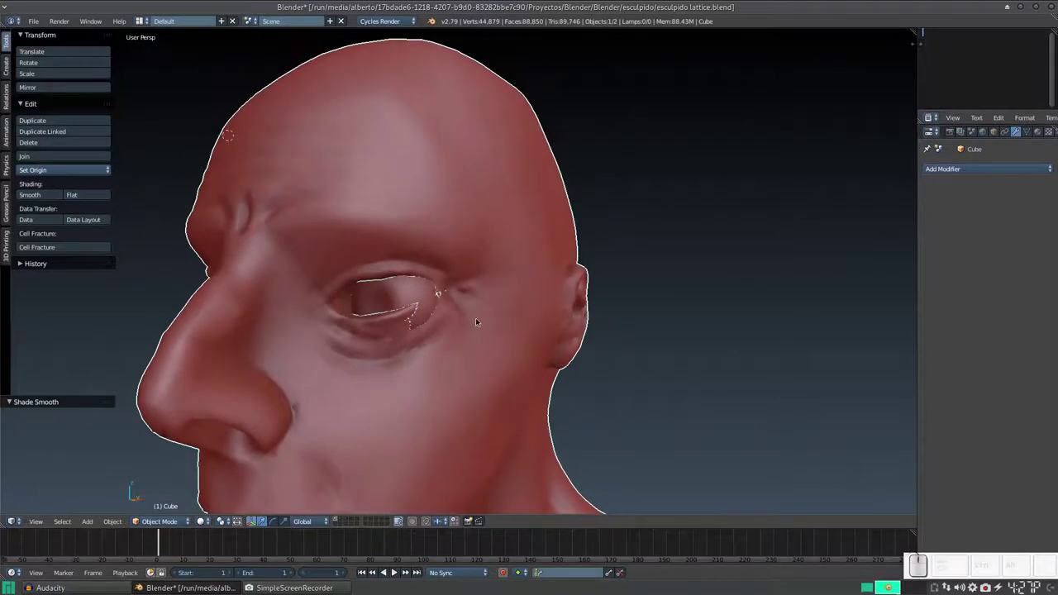
{"action": "scroll", "scroll_direction": "up", "scroll_amount": 3}
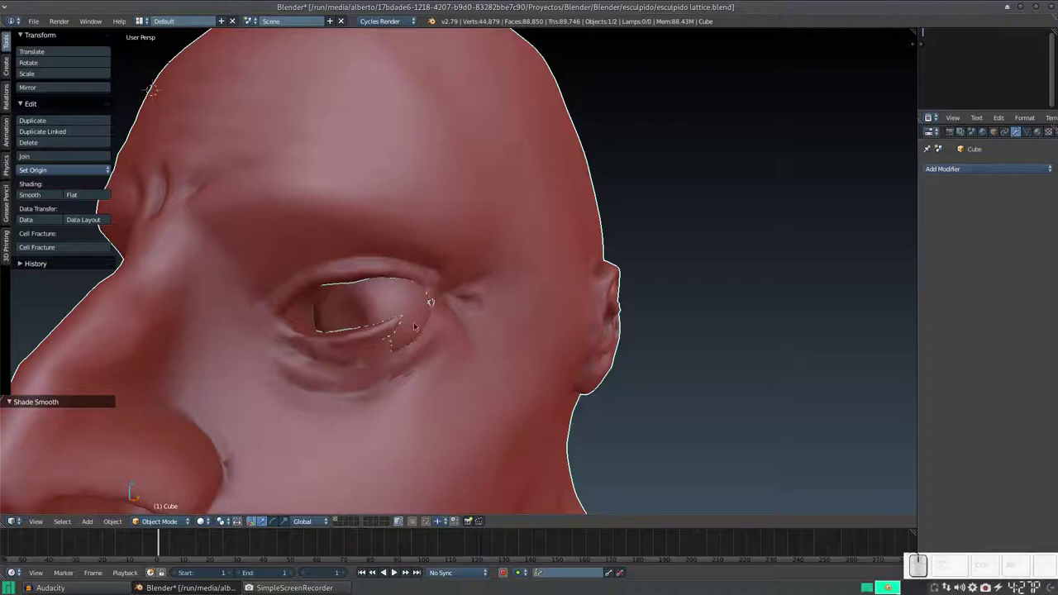
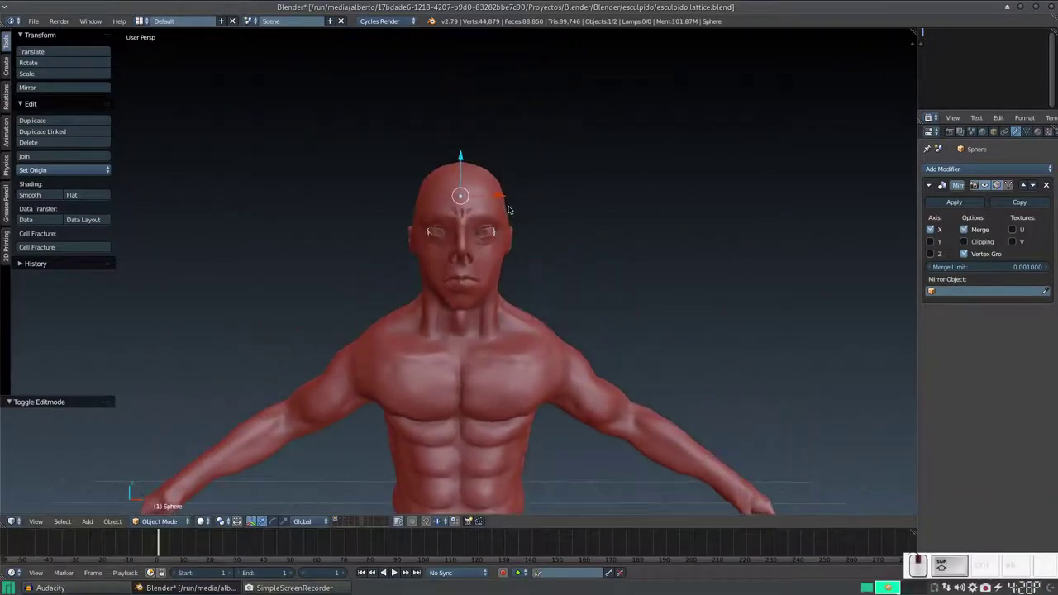
Pull back and orbit to view the whole head straight on
{"action": "scroll", "scroll_direction": "down", "scroll_amount": 3}
{"action": "scroll", "scroll_direction": "up", "scroll_amount": 3}
{"action": "scroll", "scroll_direction": "down", "scroll_amount": 3}
{"action": "left_click_drag", "start_coordinate": [533, 217], "coordinate": [506, 148]}
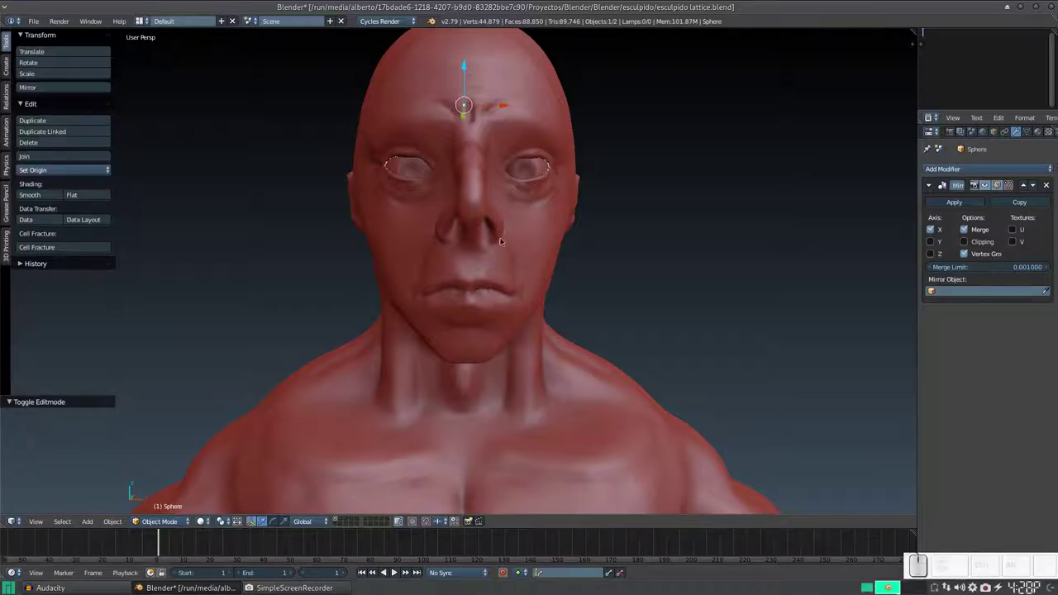
{"action": "scroll", "scroll_direction": "down", "scroll_amount": 3}
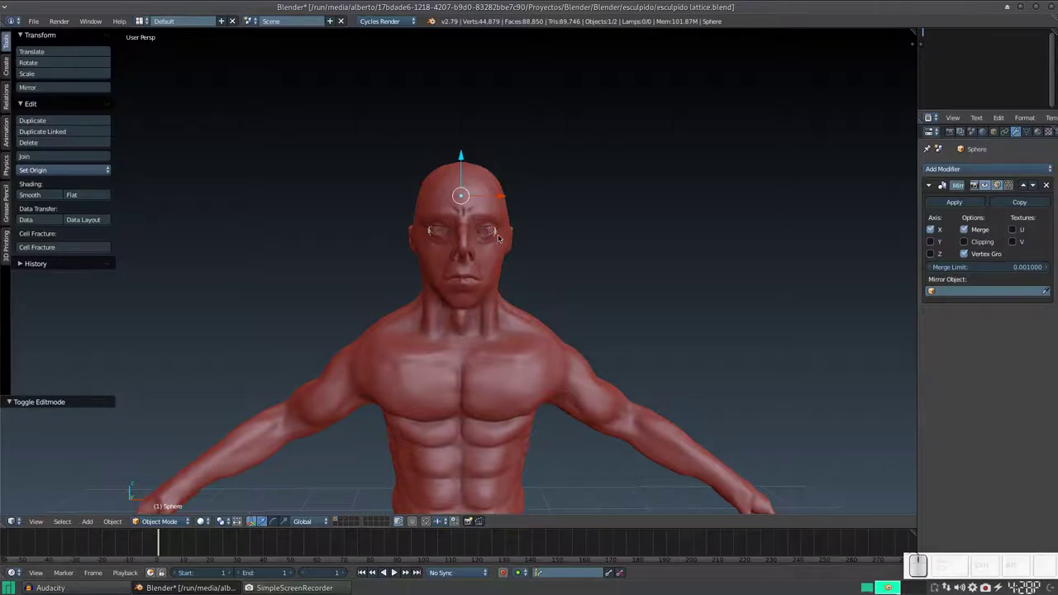
{"action": "left_click_drag", "start_coordinate": [623, 258], "coordinate": [628, 253]}
{"action": "scroll", "scroll_direction": "down", "scroll_amount": 3}
{"action": "scroll", "scroll_direction": "up", "scroll_amount": 3}
{"action": "scroll", "scroll_direction": "down", "scroll_amount": 3}
{"action": "left_click_drag", "start_coordinate": [645, 263], "coordinate": [637, 250]}
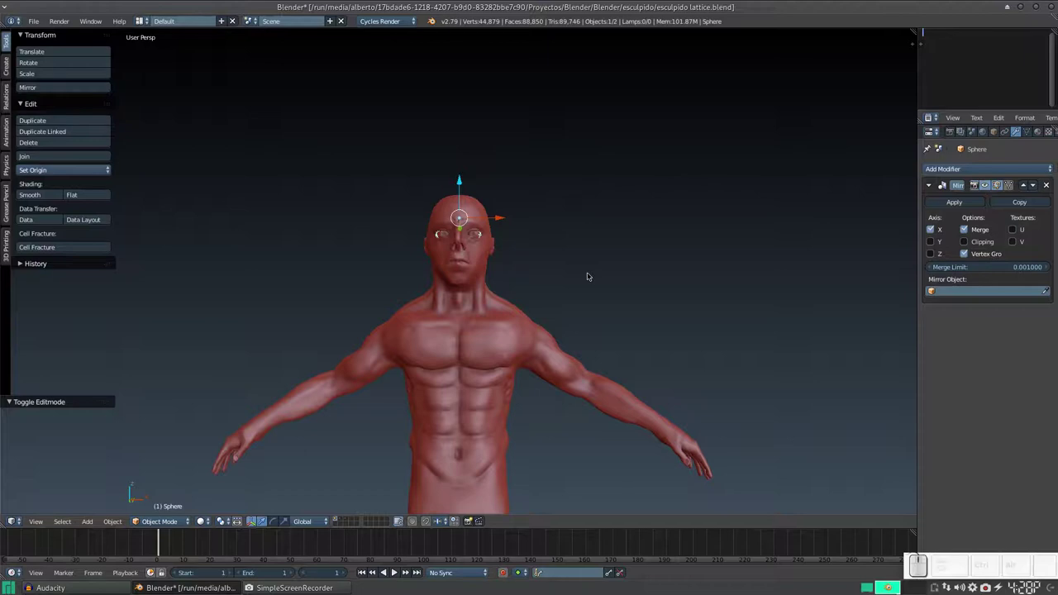
{"action": "scroll", "scroll_direction": "up", "scroll_amount": 3}
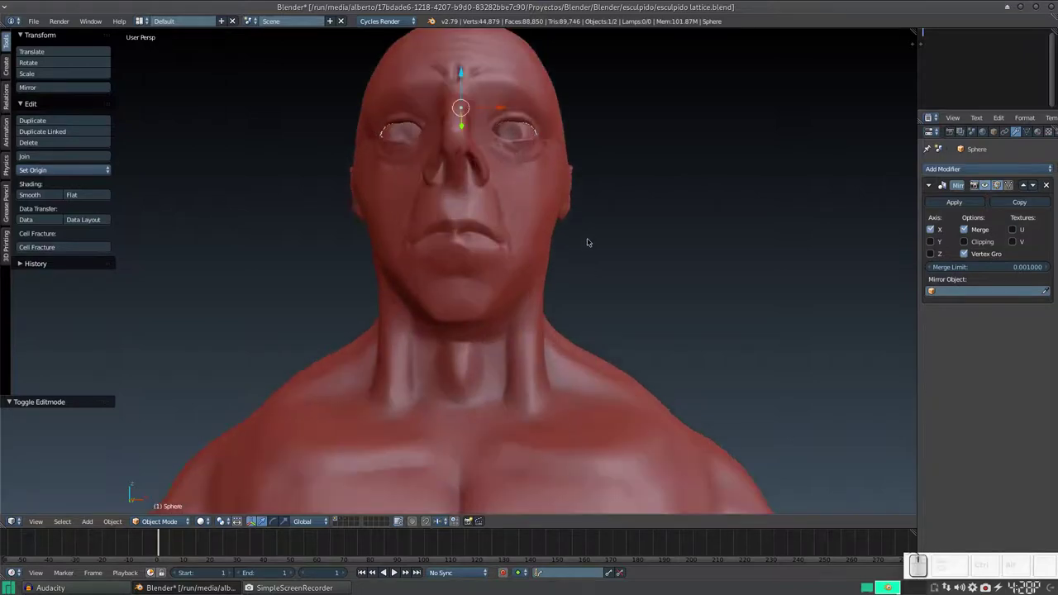
{"action": "left_click_drag", "start_coordinate": [549, 251], "coordinate": [556, 265]}
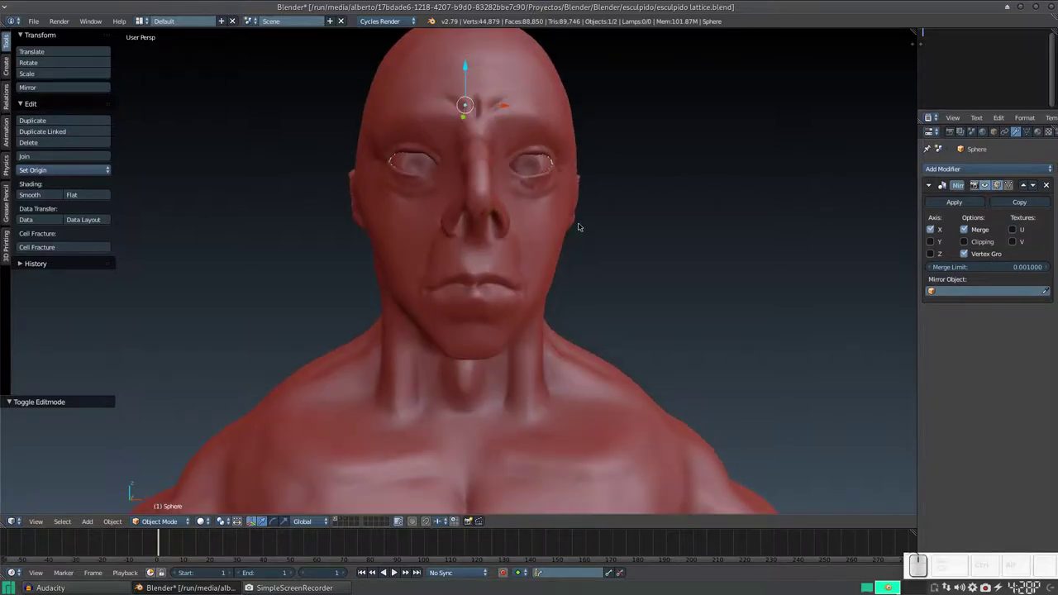
{"action": "middle_click", "coordinate": [580, 227]}
{"action": "scroll", "scroll_direction": "up", "scroll_amount": 3}
{"action": "scroll", "scroll_direction": "down", "scroll_amount": 3}
{"action": "middle_click", "coordinate": [650, 319]}
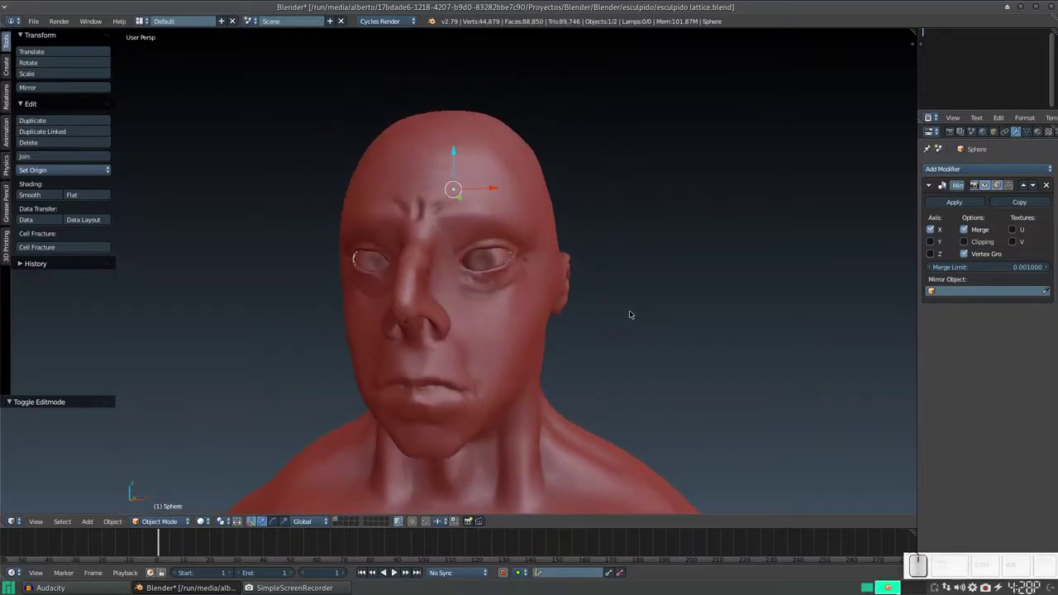